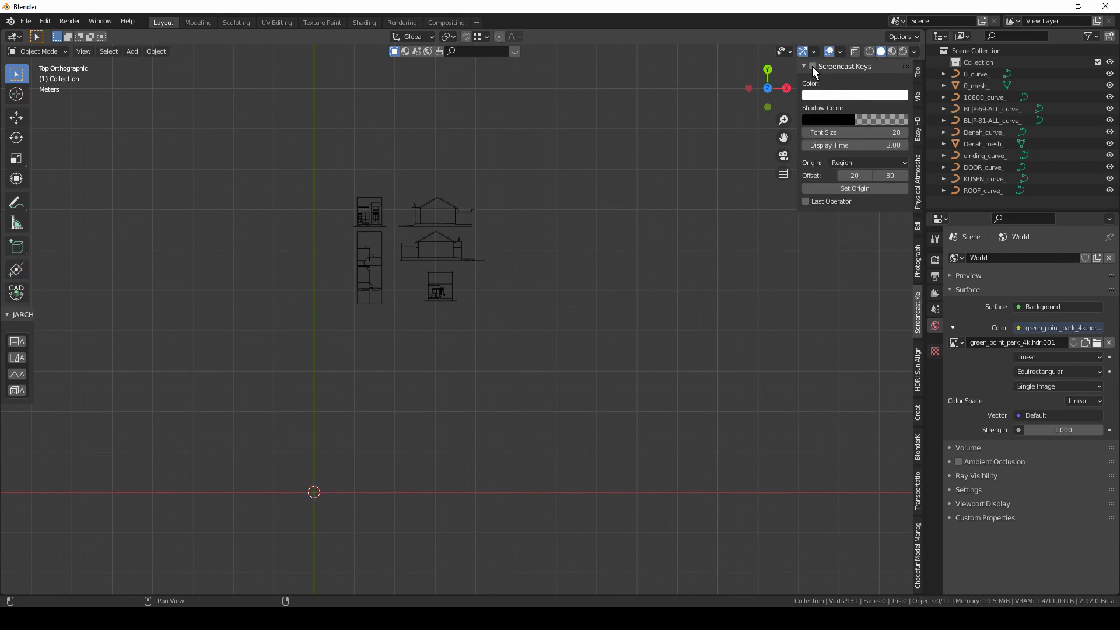
Enable Screencast Keys and hide the sidebar with N.
{"action": "left_click", "coordinate": [639, 260]}
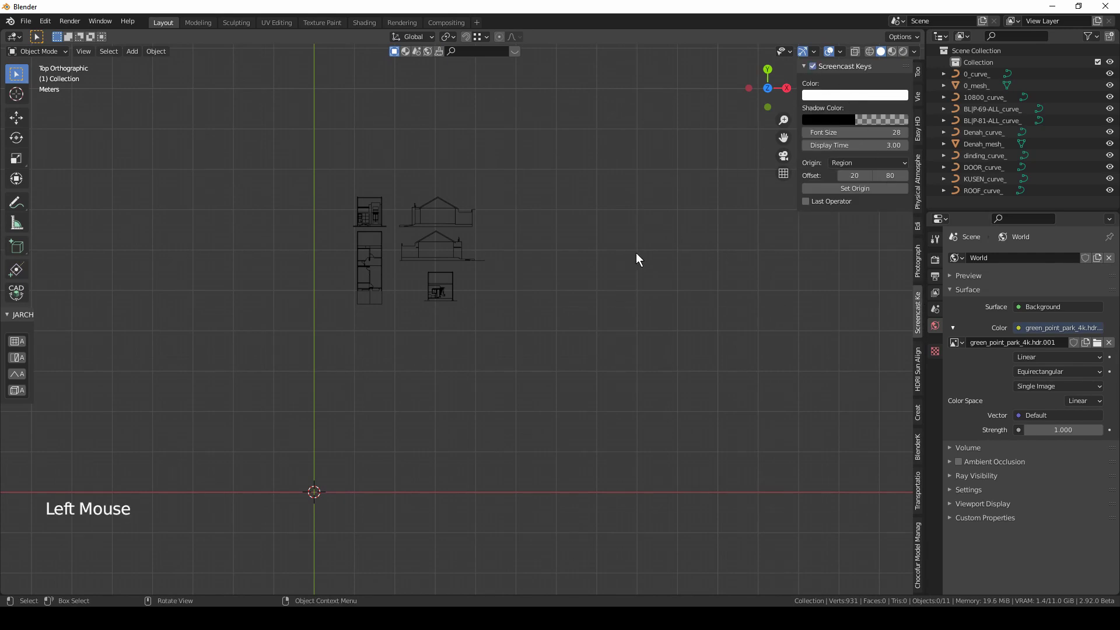
{"action": "left_click", "coordinate": [634, 257]}
{"action": "scroll", "scroll_direction": "down", "scroll_amount": 3}
{"action": "middle_click", "coordinate": [633, 263]}
{"action": "key", "text": "n"}
Frame the house drawings from top view and select the Denah_curve_ plan object.
{"action": "middle_click", "coordinate": [575, 270]}
{"action": "scroll", "scroll_direction": "up", "scroll_amount": 3}
{"action": "key", "text": "KP_7"}
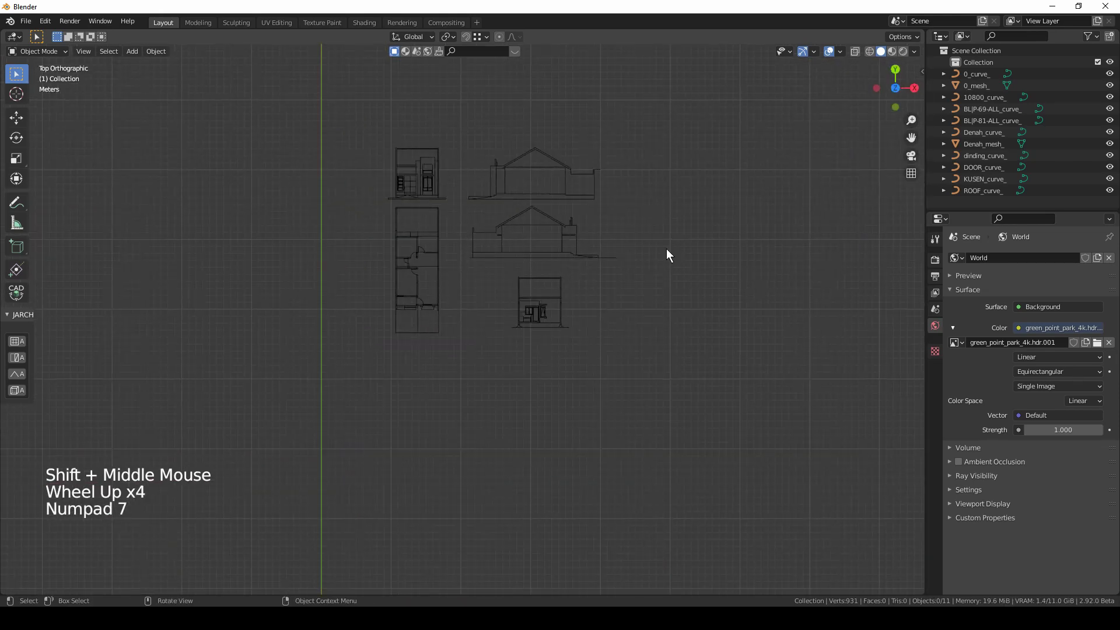
{"action": "middle_click", "coordinate": [697, 230]}
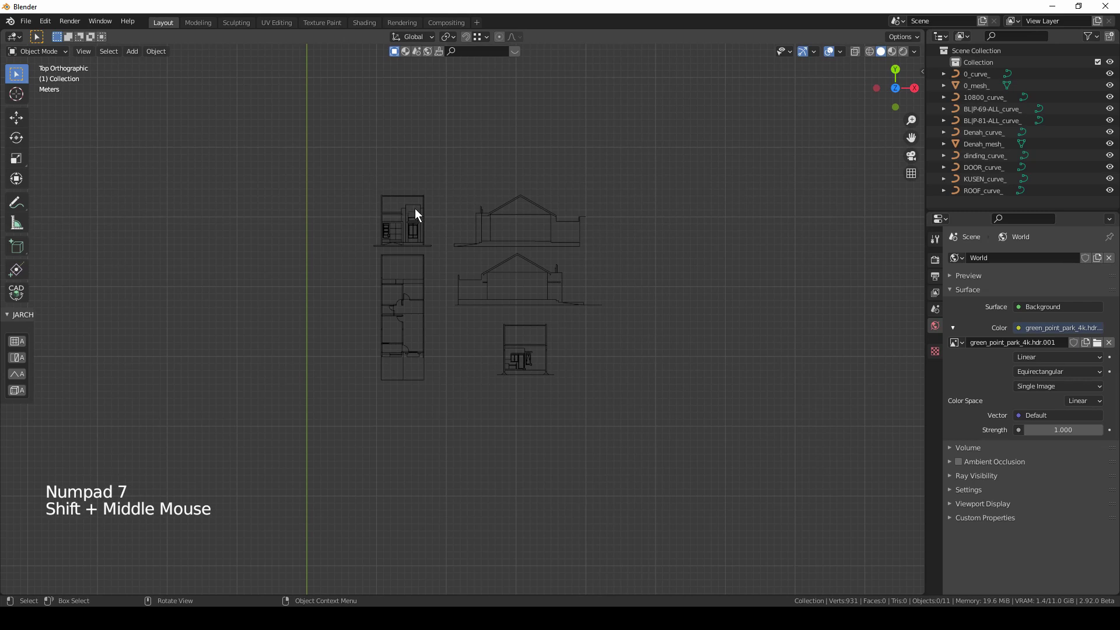
{"action": "left_click", "coordinate": [413, 215]}
Join all drawing curves into one object and delete the leftover Denah_mesh_ and 0_mesh_ objects.
{"action": "scroll", "scroll_direction": "up", "scroll_amount": 3}
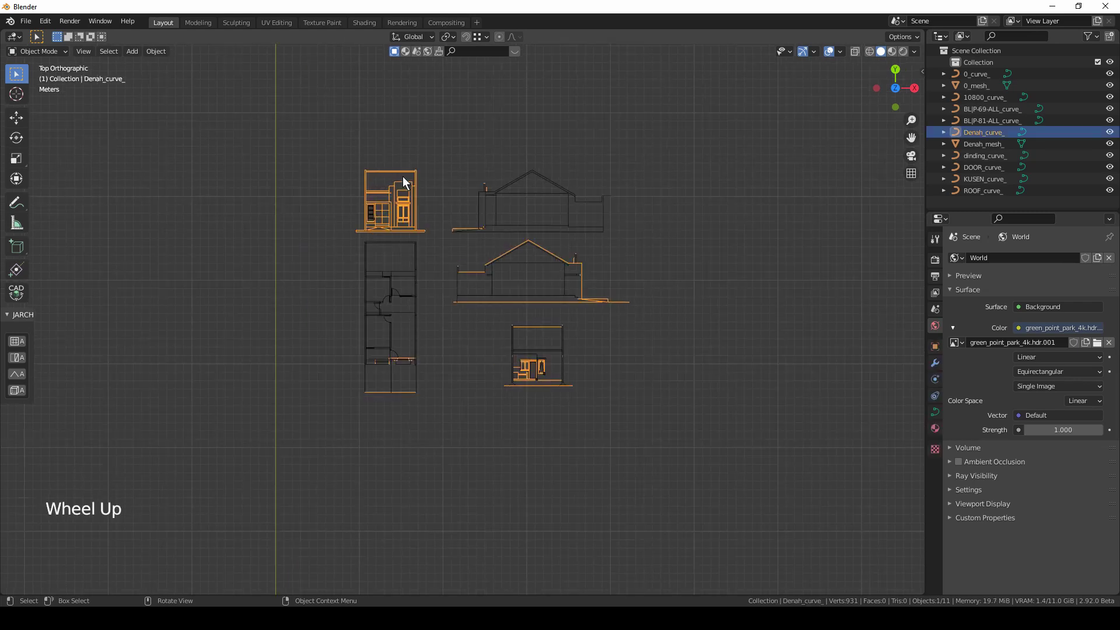
{"action": "key", "text": "a"}
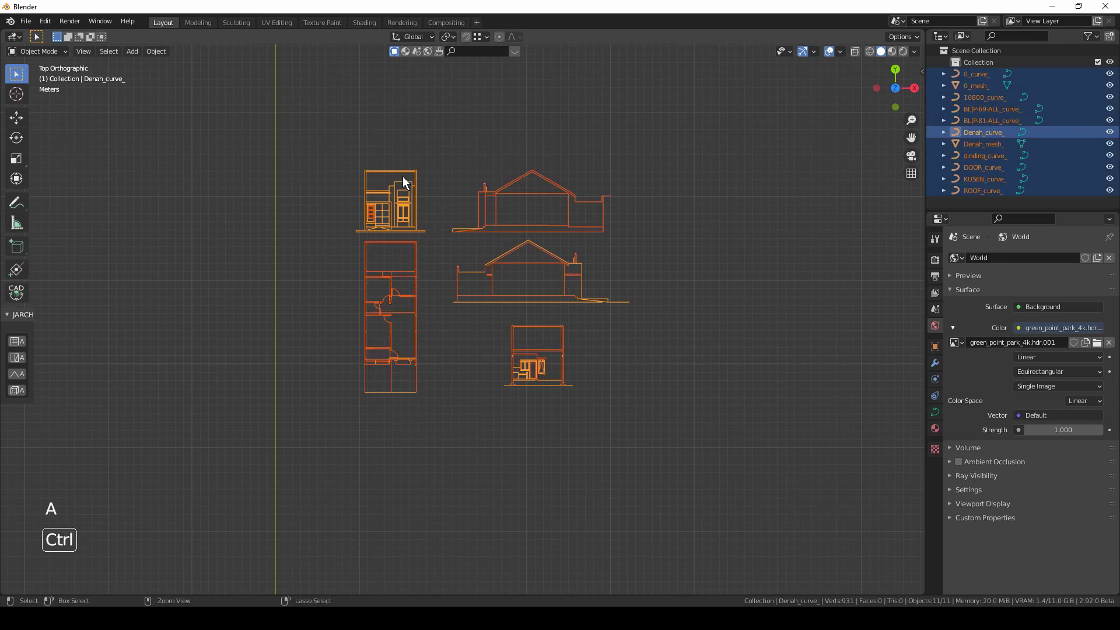
{"action": "key", "text": "ctrl+j"}
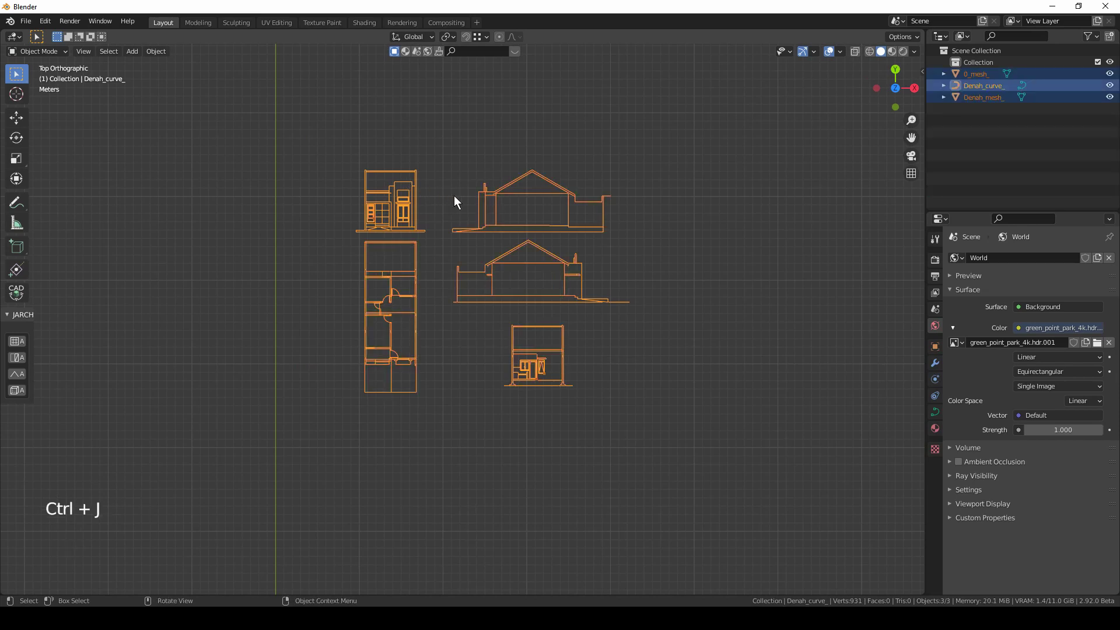
{"action": "left_click", "coordinate": [976, 105]}
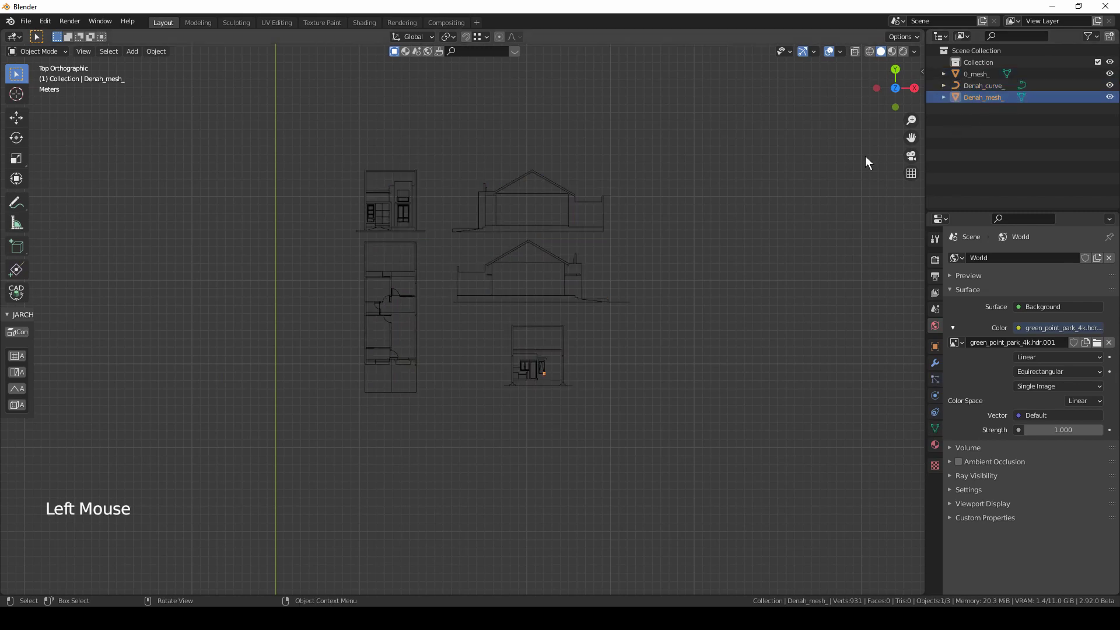
{"action": "key", "text": "x"}
{"action": "left_click", "coordinate": [975, 80]}
{"action": "key", "text": "x"}
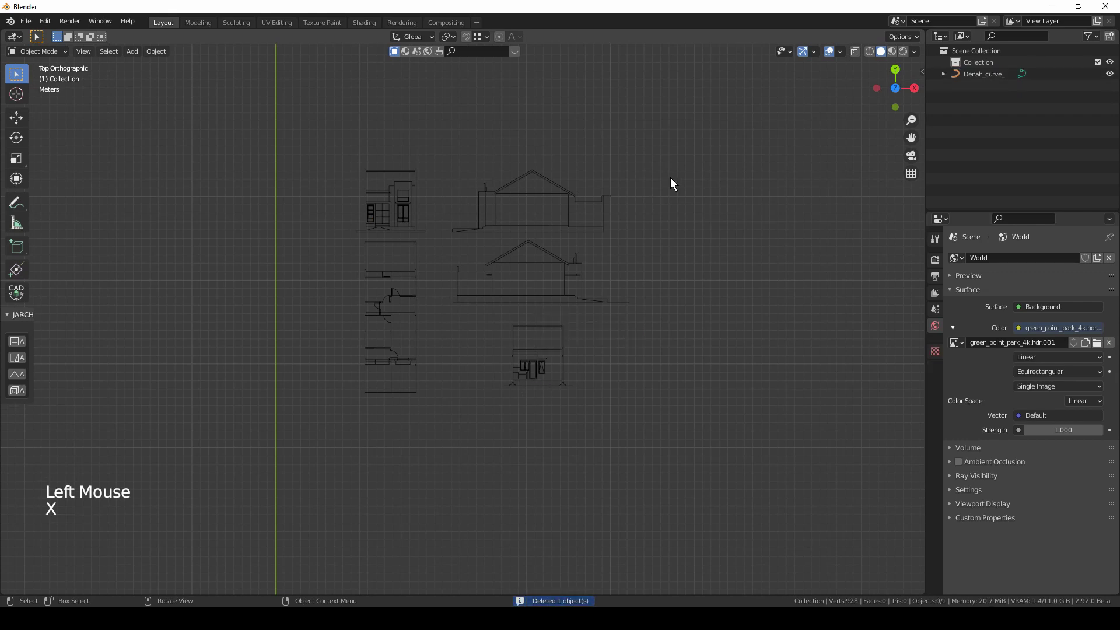
Move the combined Denah_curve_ drawing into a new collection named REFERENCE.
{"action": "left_click", "coordinate": [980, 82]}
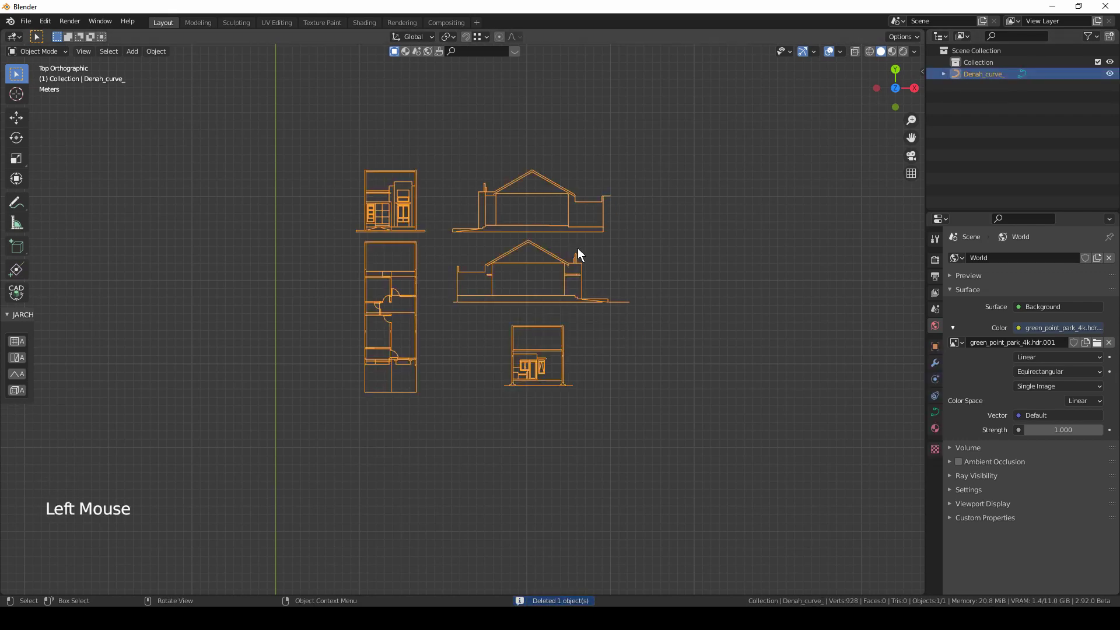
{"action": "key", "text": "m"}
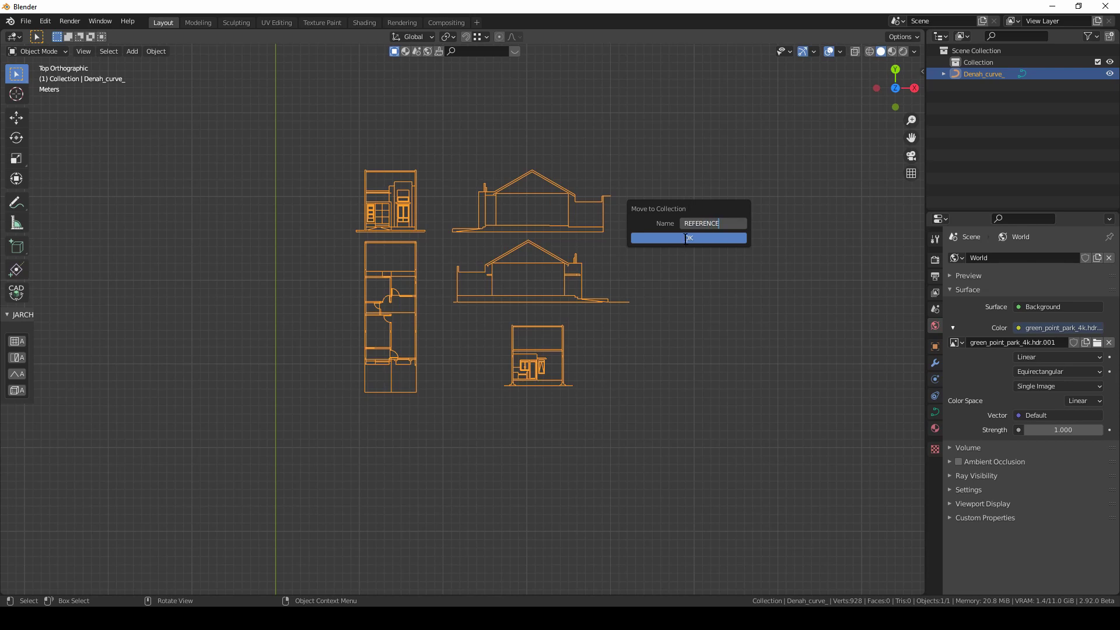
{"action": "left_click", "coordinate": [690, 243]}
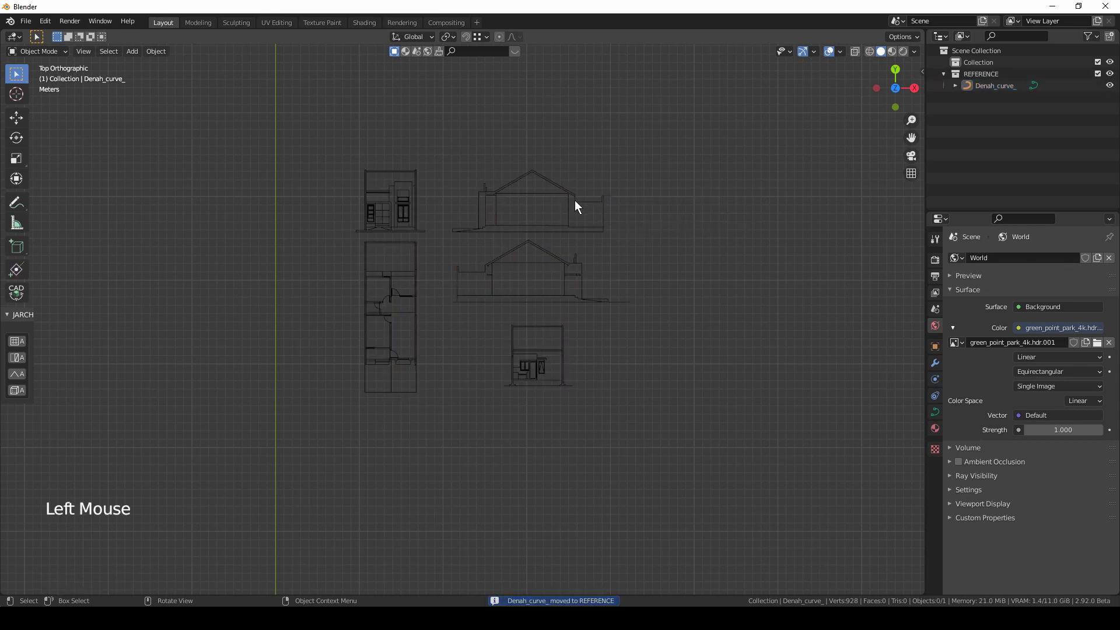
{"action": "left_click", "coordinate": [578, 199]}
{"action": "left_click", "coordinate": [166, 55]}
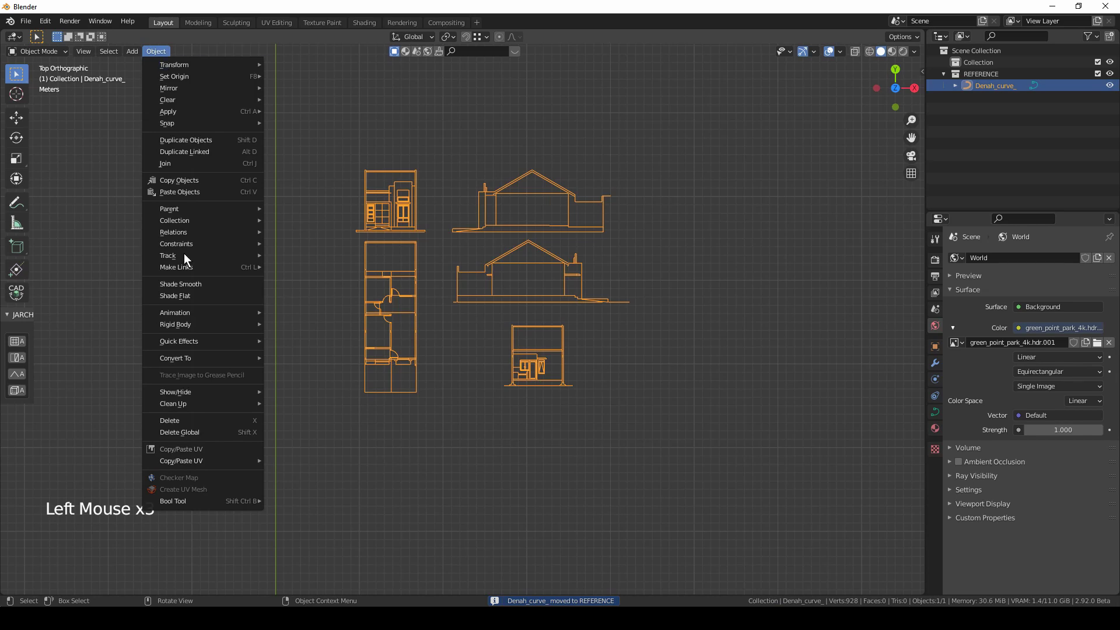
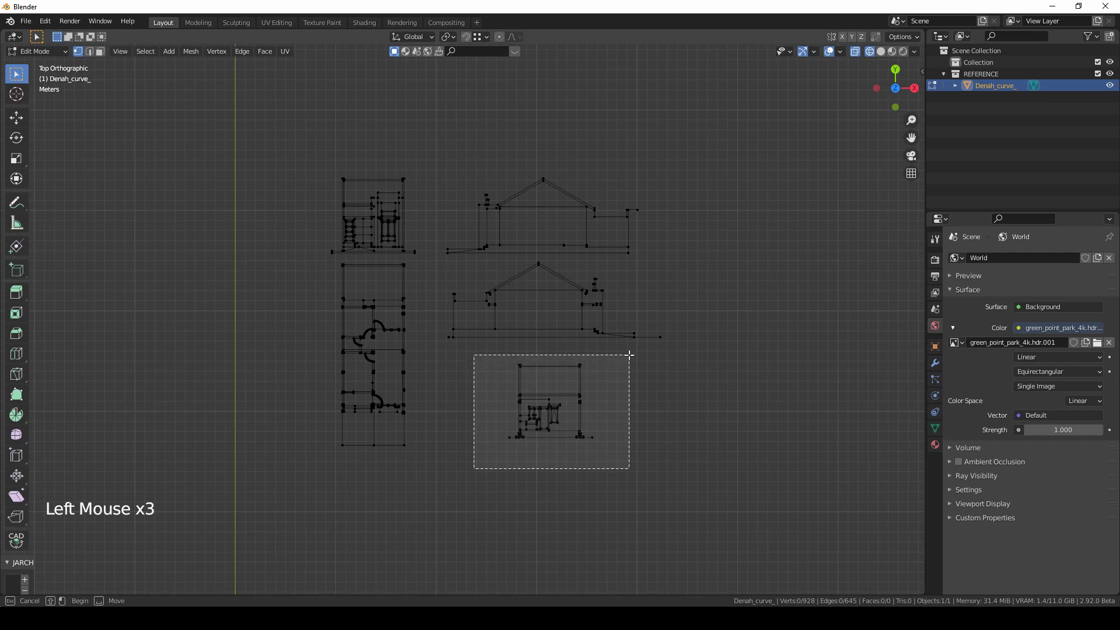
Separate the boxed, lower and upper elevations into their own objects with P > Selection.
{"action": "key", "text": "p"}
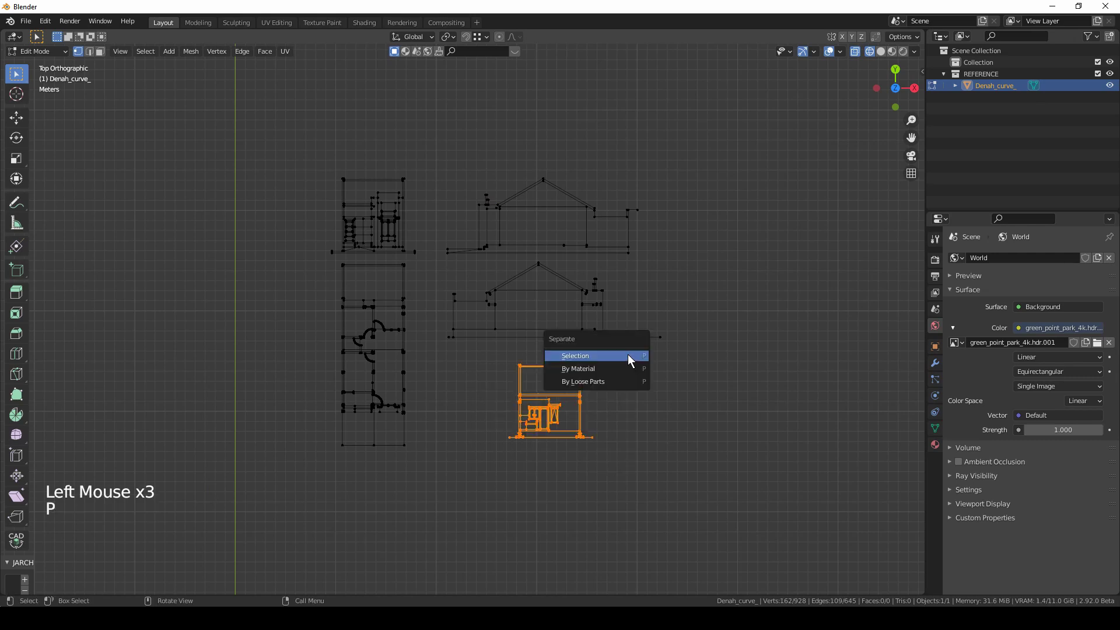
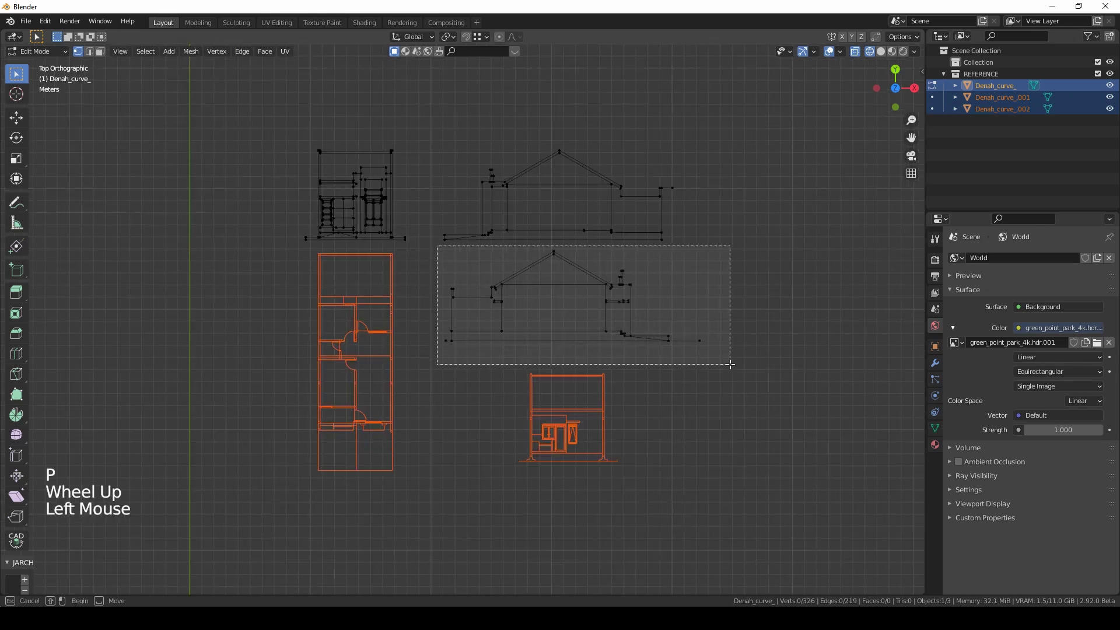
{"action": "key", "text": "p"}
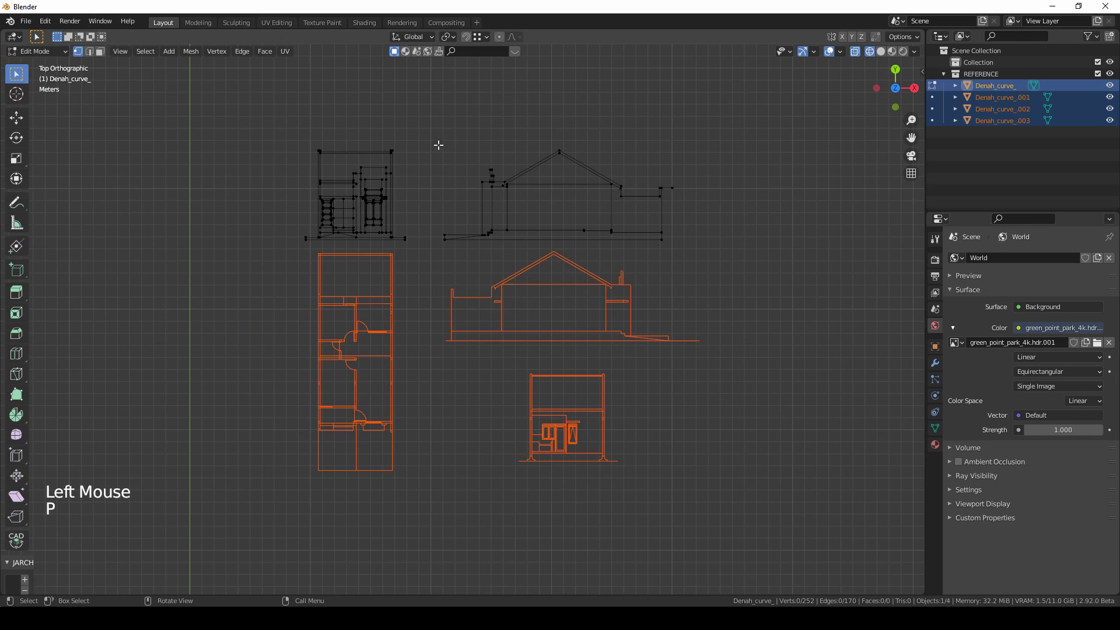
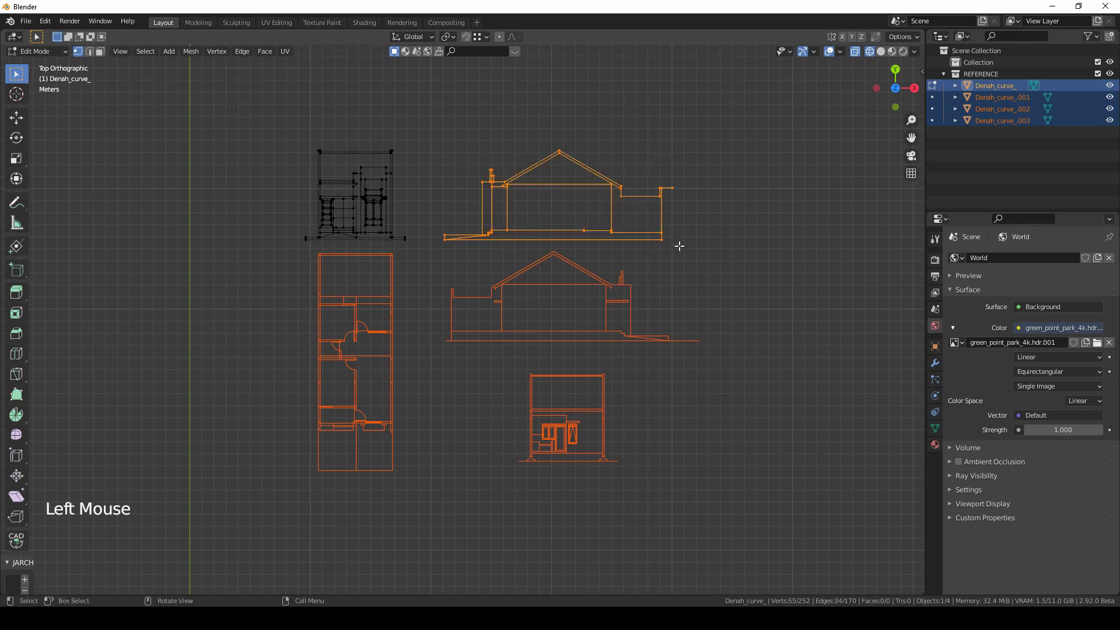
{"action": "key", "text": "p"}
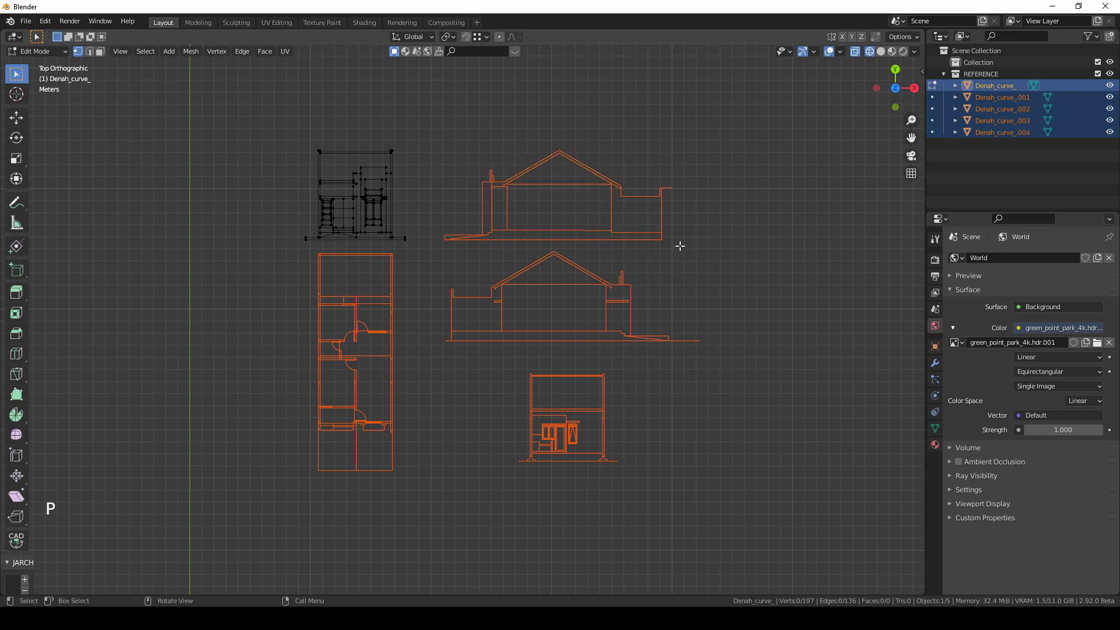
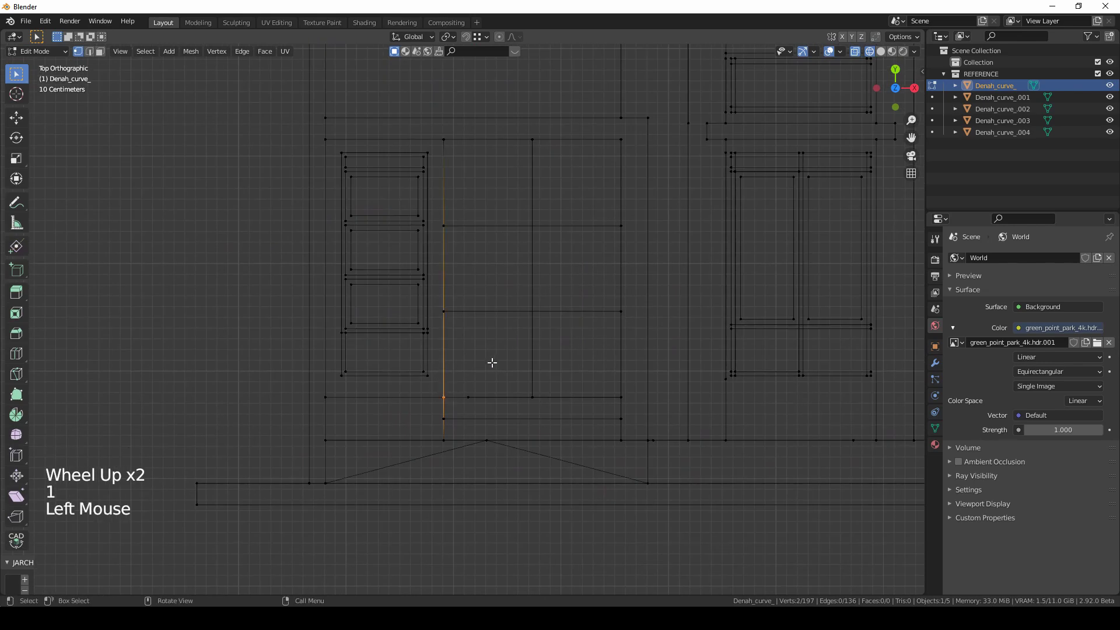
Snap the cursor to the elevation's corner vertex and set its origin to the 3D cursor.
{"action": "key", "text": "shift+s"}
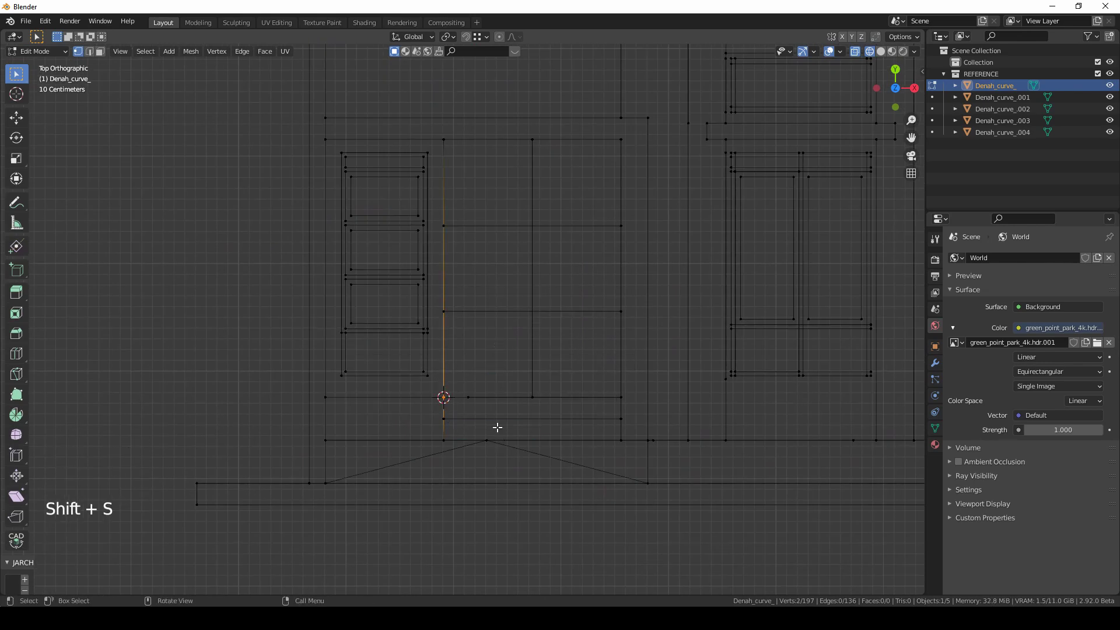
{"action": "key", "text": "Tab"}
{"action": "scroll", "scroll_direction": "down", "scroll_amount": 3}
{"action": "right_click", "coordinate": [498, 316]}
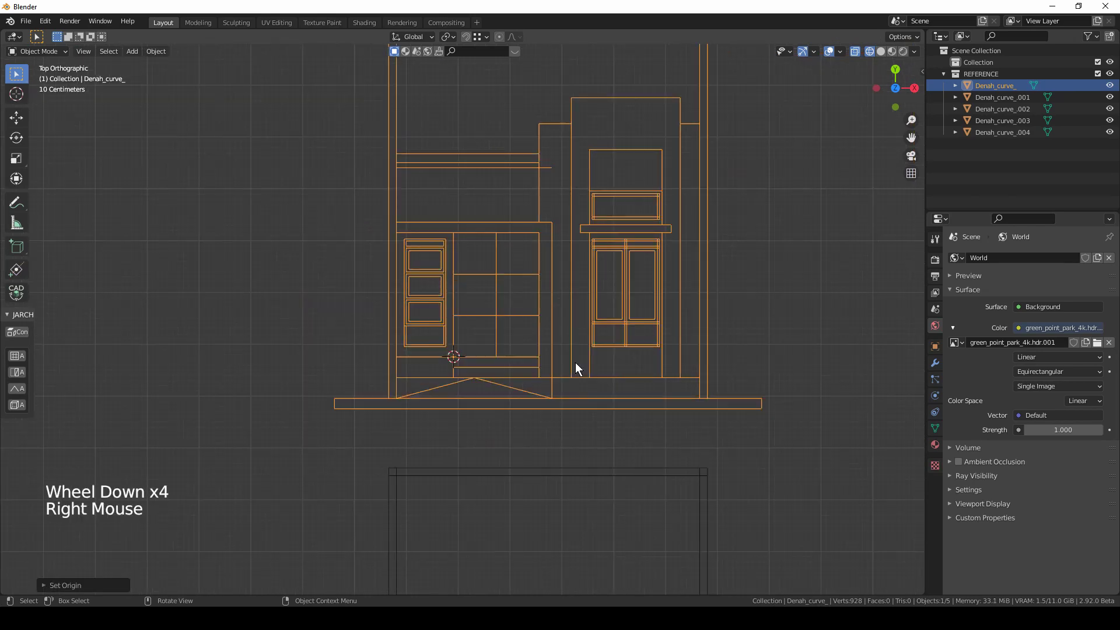
{"action": "left_click", "coordinate": [475, 342]}
{"action": "scroll", "scroll_direction": "down", "scroll_amount": 3}
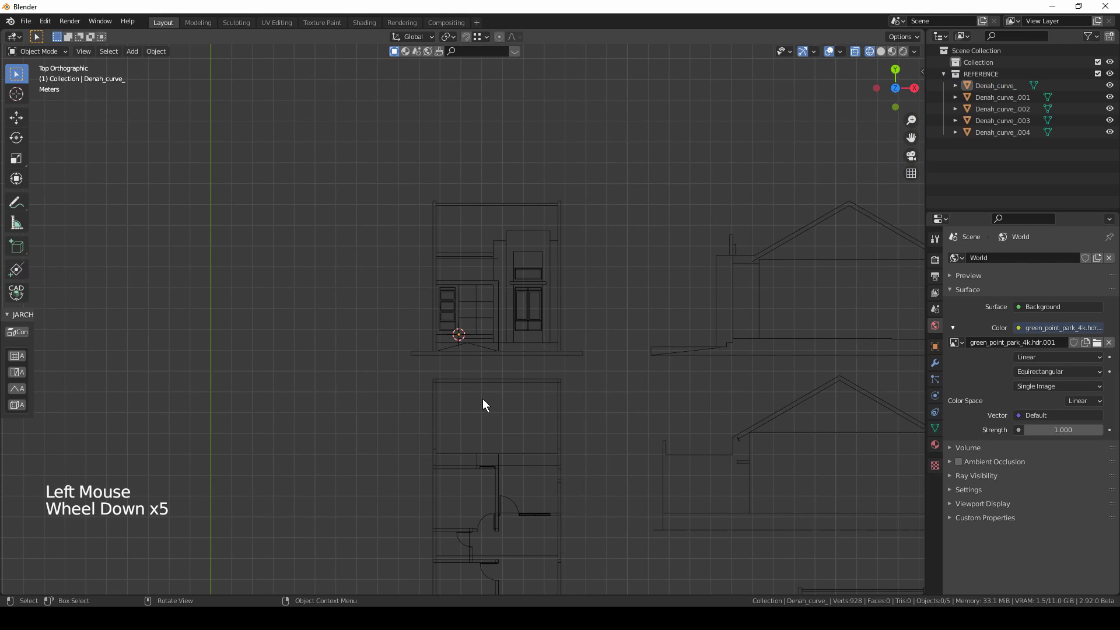
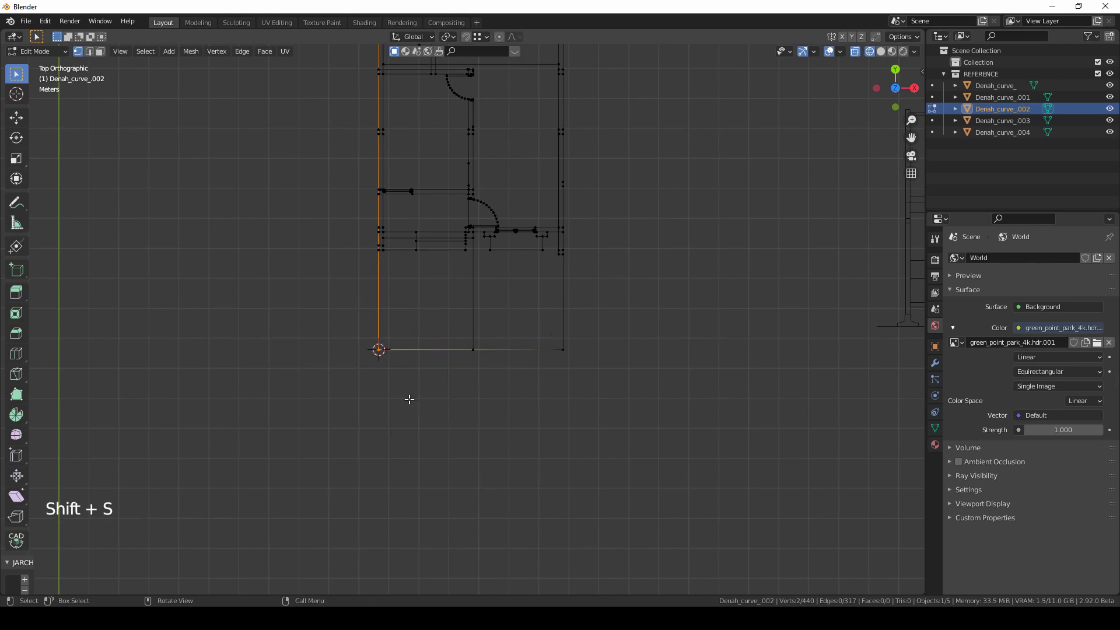
Set the floor plan's and first side drawing's origins to their snapped corner points.
{"action": "key", "text": "Tab"}
{"action": "right_click", "coordinate": [416, 345]}
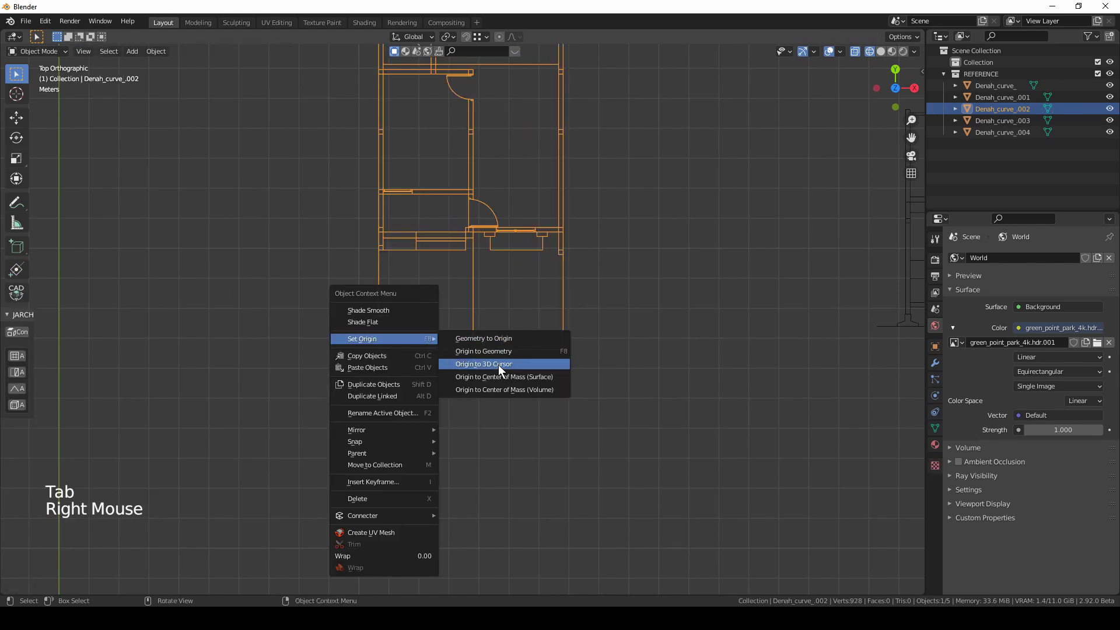
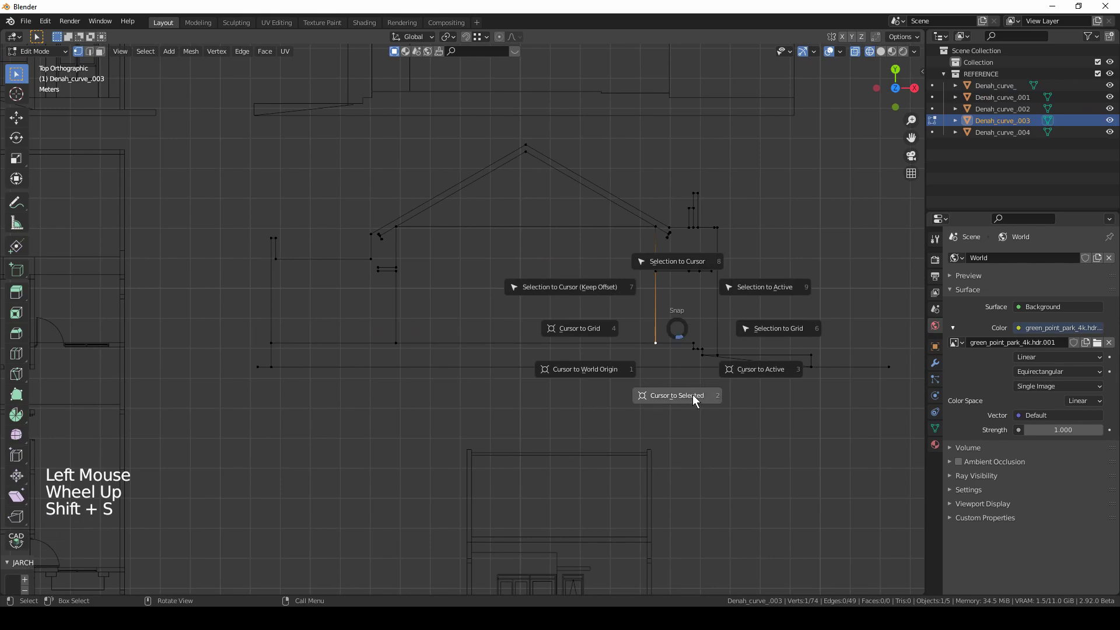
{"action": "key", "text": "Tab"}
{"action": "scroll", "scroll_direction": "down", "scroll_amount": 3}
{"action": "right_click", "coordinate": [578, 350]}
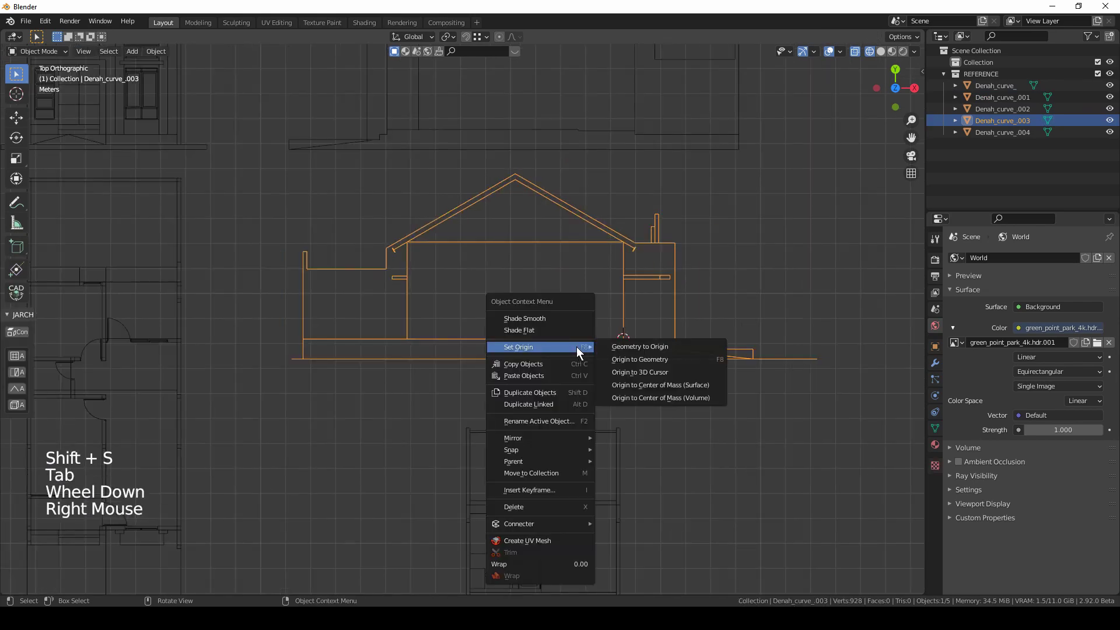
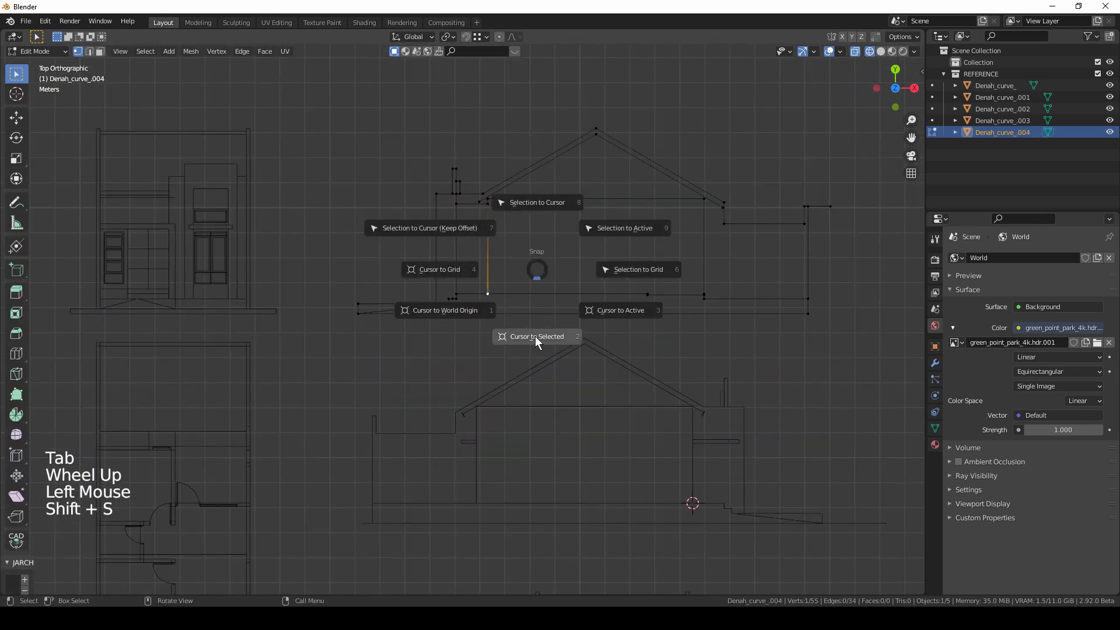
Set the second side drawing's origin to its corner point and reframe all drawings.
{"action": "key", "text": "Tab"}
{"action": "right_click", "coordinate": [530, 301]}
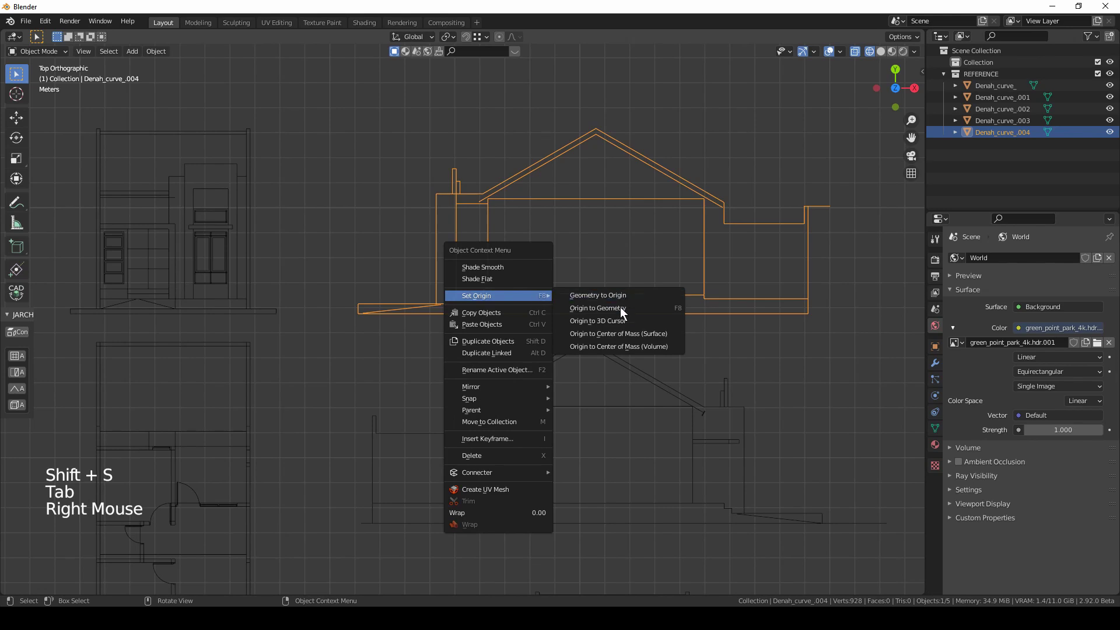
{"action": "scroll", "scroll_direction": "down", "scroll_amount": 3}
{"action": "middle_click", "coordinate": [523, 258]}
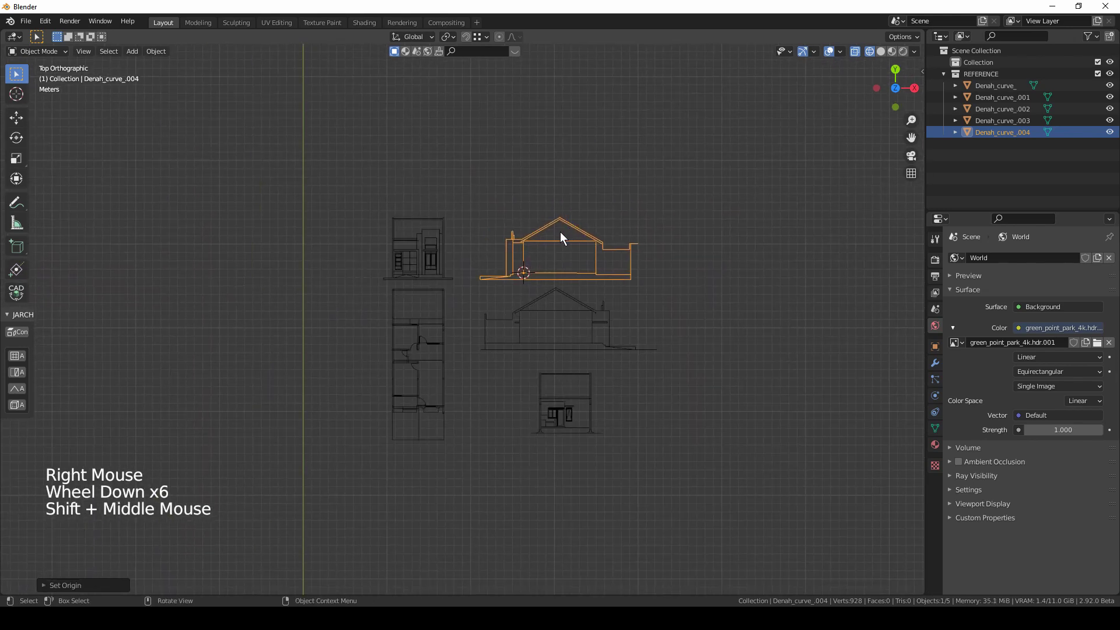
{"action": "left_click", "coordinate": [847, 53]}
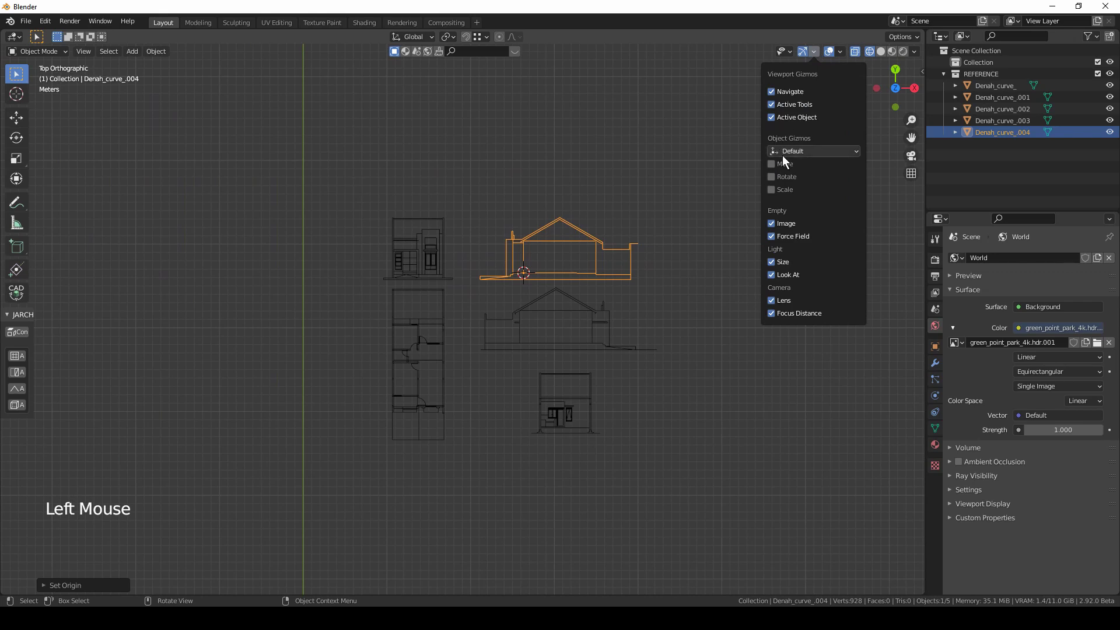
Enable the object Move gizmo and reframe the view on the drawings.
{"action": "left_click", "coordinate": [845, 53]}
{"action": "middle_click", "coordinate": [566, 298]}
{"action": "scroll", "scroll_direction": "up", "scroll_amount": 3}
{"action": "middle_click", "coordinate": [541, 406]}
{"action": "middle_click", "coordinate": [563, 355]}
{"action": "scroll", "scroll_direction": "down", "scroll_amount": 3}
{"action": "scroll", "scroll_direction": "down", "scroll_amount": 3}
Move all five drawings together near the world centre.
{"action": "key", "text": "KP_7"}
{"action": "key", "text": "a"}
{"action": "middle_click", "coordinate": [546, 309]}
{"action": "key", "text": "g"}
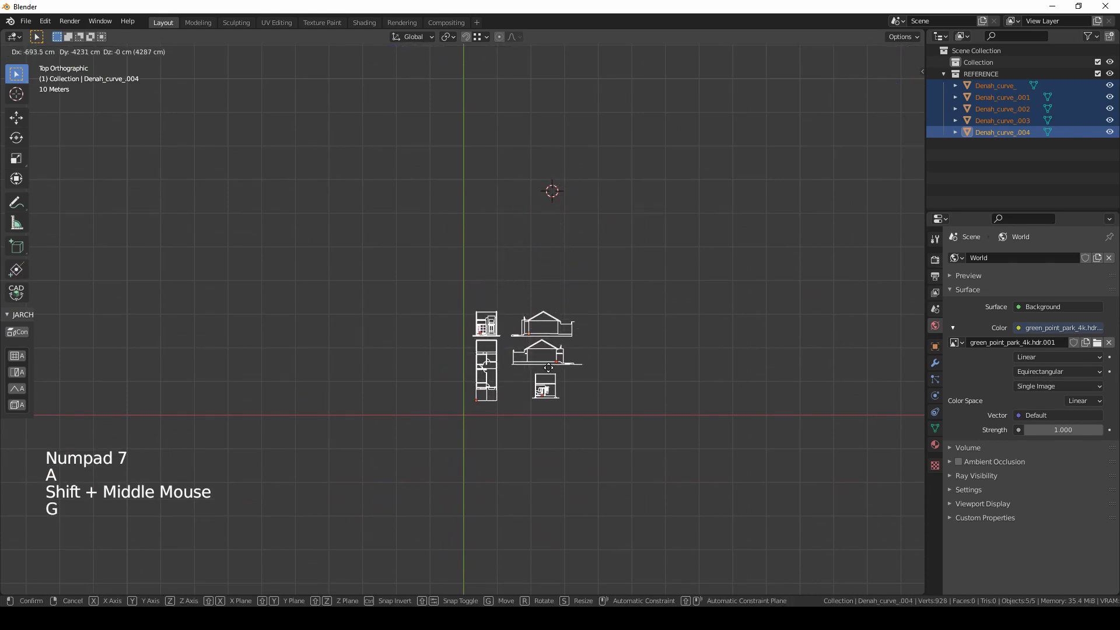
{"action": "left_click", "coordinate": [642, 377]}
Select the Denah_curve_ front elevation and frame it for rotating.
{"action": "scroll", "scroll_direction": "up", "scroll_amount": 3}
{"action": "left_click", "coordinate": [560, 365]}
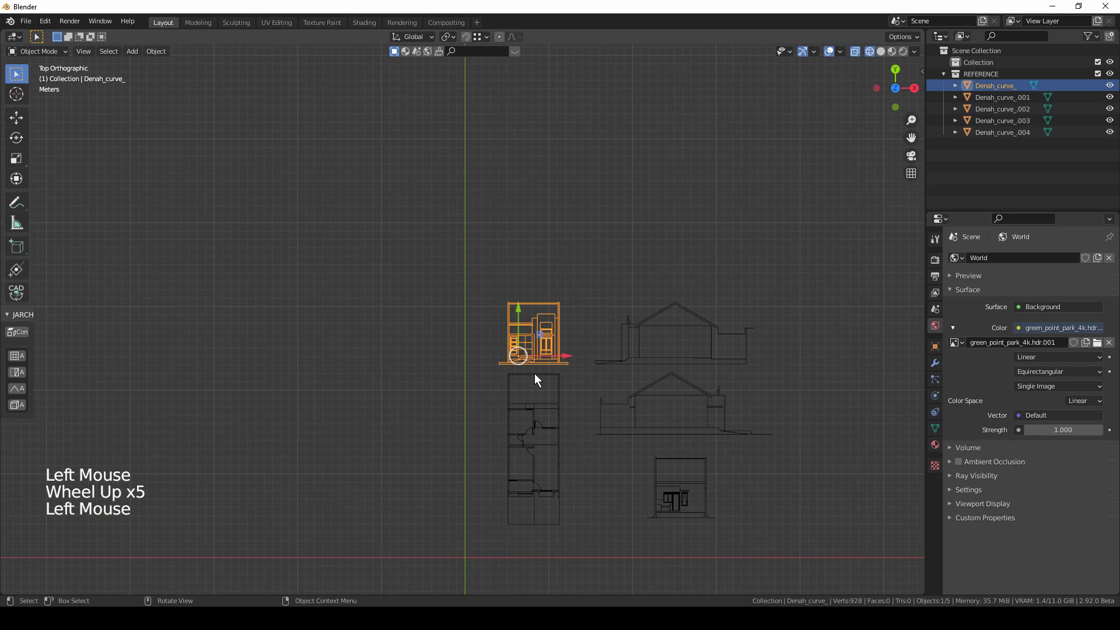
{"action": "key", "text": "KP_Decimal"}
{"action": "middle_click", "coordinate": [481, 363]}
{"action": "scroll", "scroll_direction": "down", "scroll_amount": 3}
Rotate the front elevation 90° about X so it stands upright.
{"action": "middle_click", "coordinate": [639, 372]}
{"action": "scroll", "scroll_direction": "down", "scroll_amount": 3}
{"action": "middle_click", "coordinate": [504, 308]}
{"action": "key", "text": "r"}
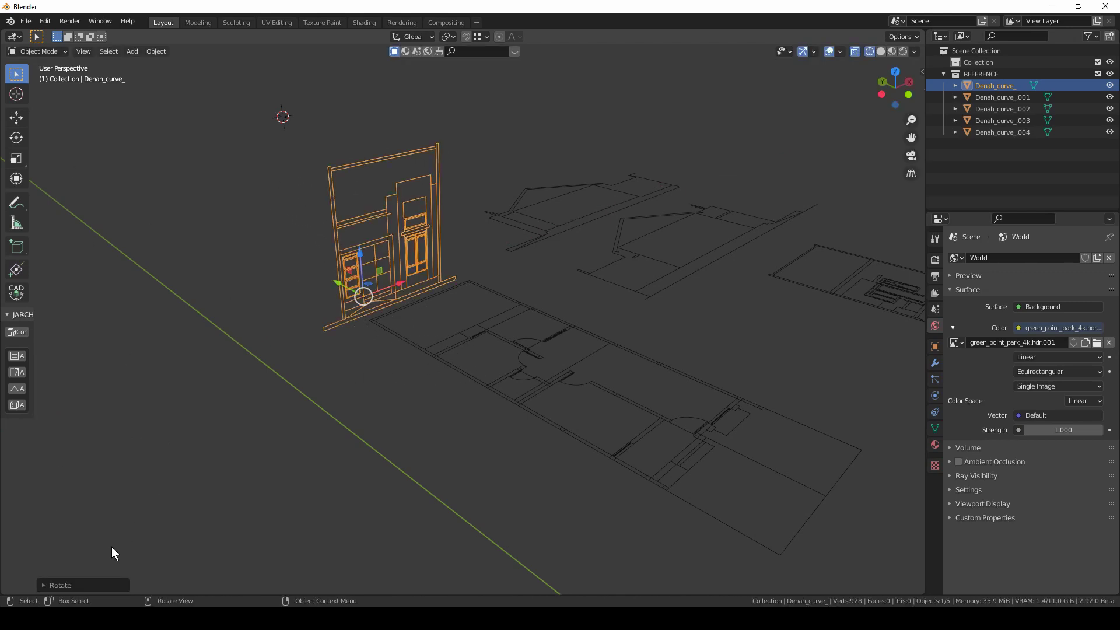
{"action": "left_click", "coordinate": [46, 588]}
Orbit around the drawings and select the Denah_curve_.003 side drawing.
{"action": "middle_click", "coordinate": [436, 388]}
{"action": "left_click", "coordinate": [433, 385]}
{"action": "left_click", "coordinate": [442, 376]}
{"action": "middle_click", "coordinate": [517, 431]}
{"action": "middle_click", "coordinate": [580, 361]}
{"action": "left_click", "coordinate": [568, 321]}
{"action": "scroll", "scroll_direction": "down", "scroll_amount": 3}
{"action": "left_click", "coordinate": [624, 209]}
{"action": "middle_click", "coordinate": [565, 308]}
{"action": "left_click", "coordinate": [572, 298]}
{"action": "middle_click", "coordinate": [575, 332]}
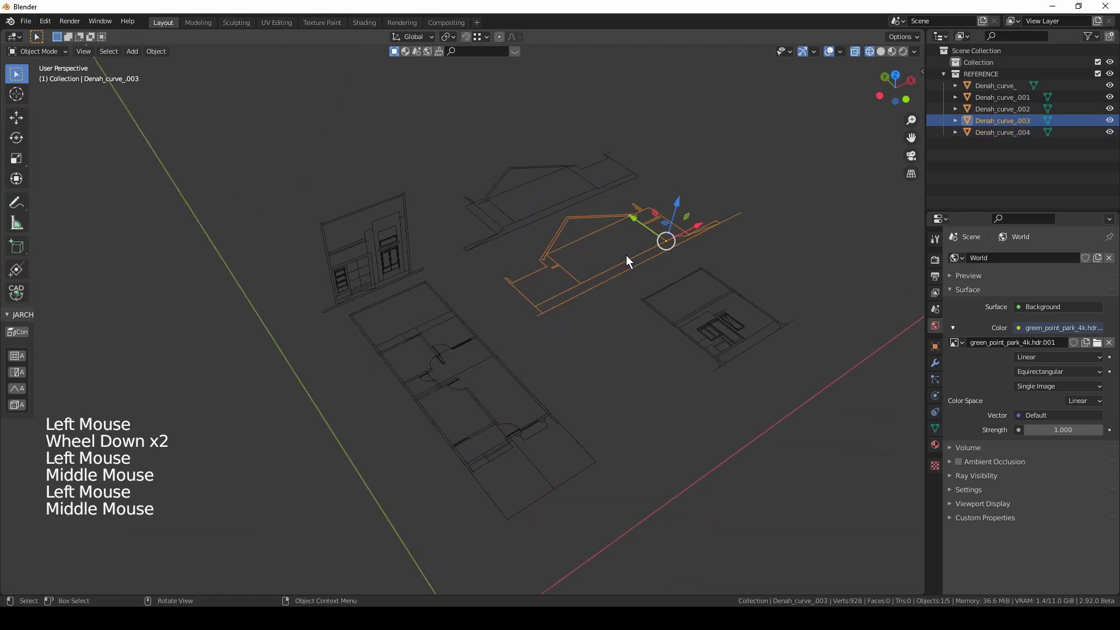
Rotate Denah_curve_.003 -90° about Z to turn it alongside the plan's long edge.
{"action": "key", "text": "r"}
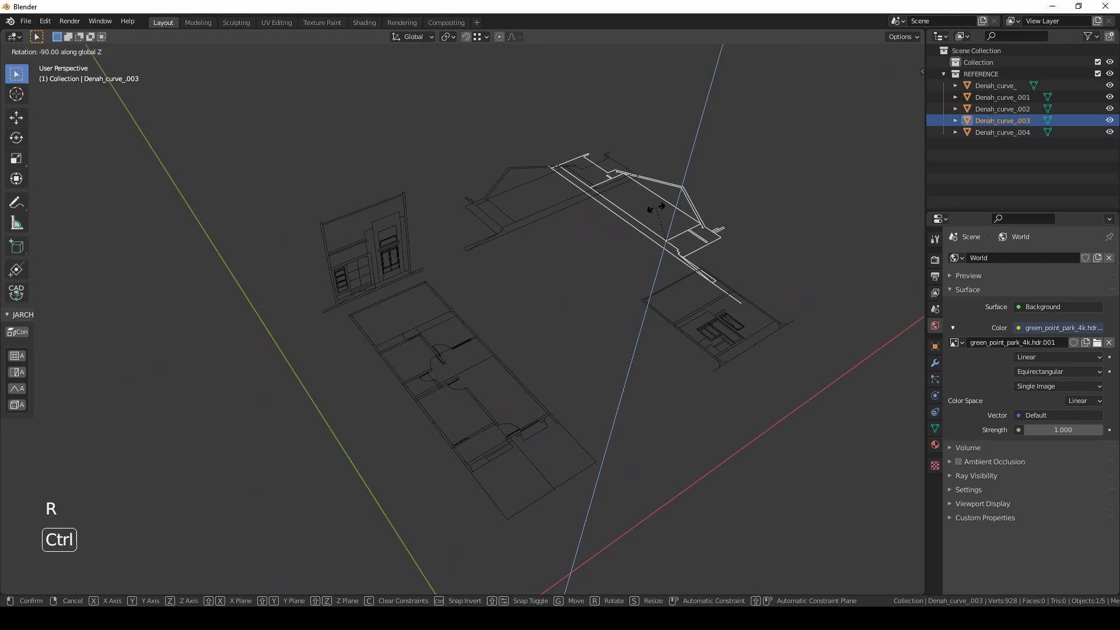
{"action": "left_click", "coordinate": [700, 230]}
{"action": "middle_click", "coordinate": [411, 444]}
{"action": "middle_click", "coordinate": [524, 478]}
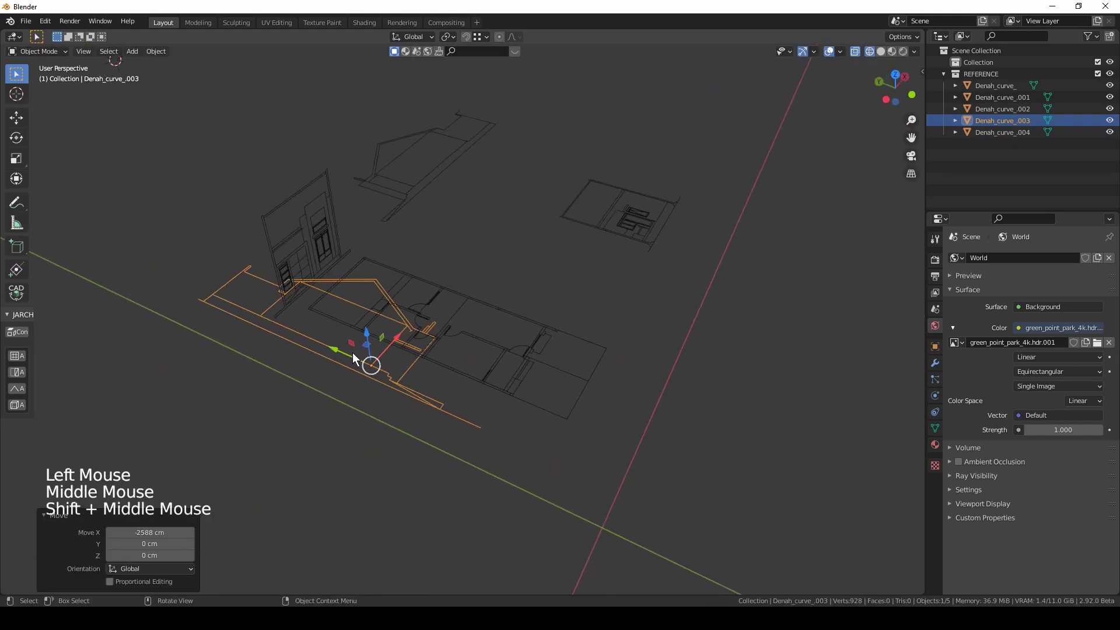
{"action": "left_click", "coordinate": [347, 356]}
Begin tipping the side drawing upright with a 90° rotation.
{"action": "middle_click", "coordinate": [561, 449]}
{"action": "scroll", "scroll_direction": "up", "scroll_amount": 3}
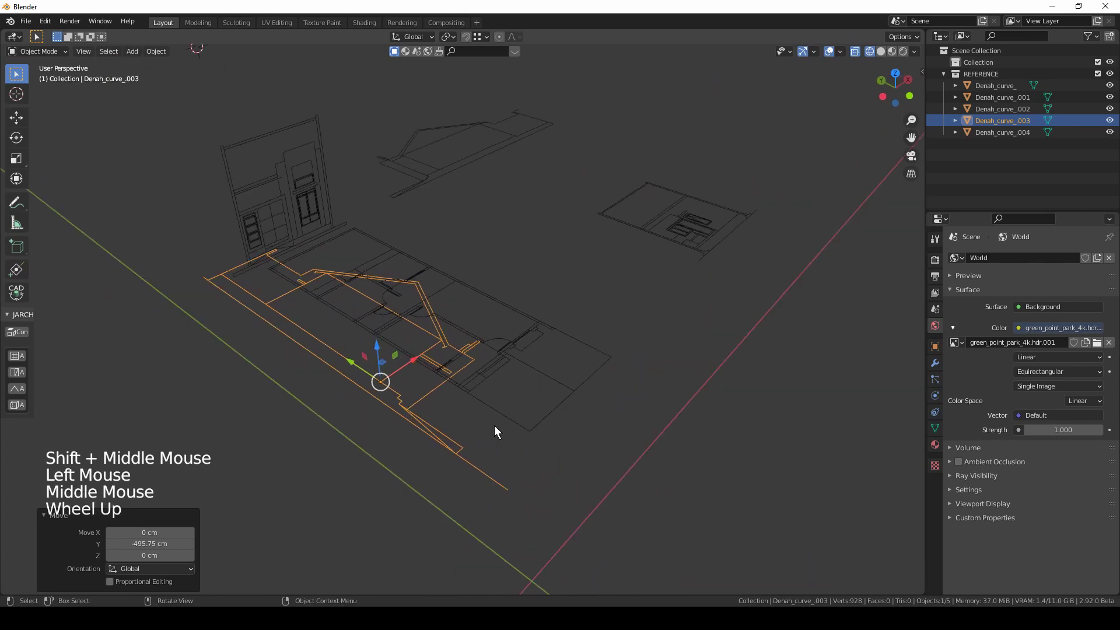
{"action": "middle_click", "coordinate": [478, 396]}
{"action": "key", "text": "r"}
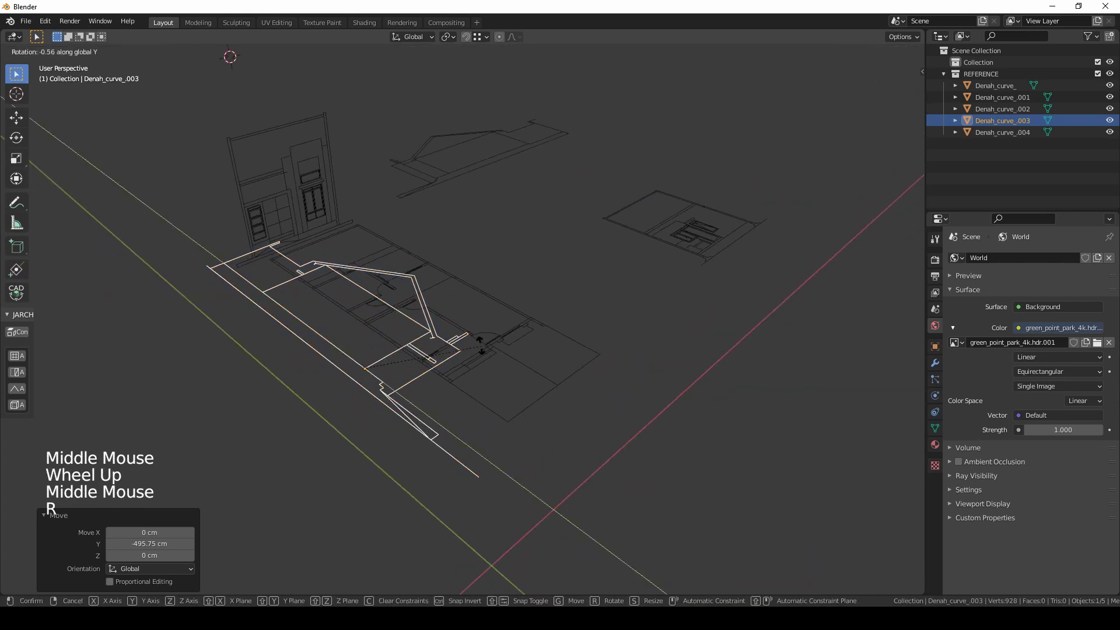
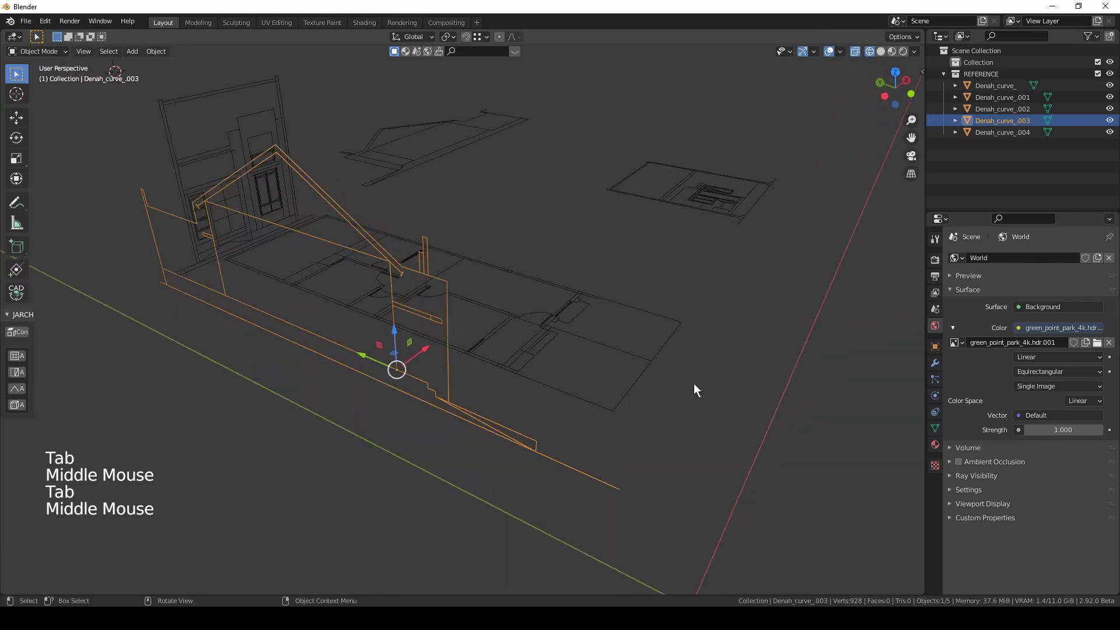
Snap the side drawing vertex-to-vertex onto the plan edge with NP Station Point Move.
{"action": "key", "text": "n"}
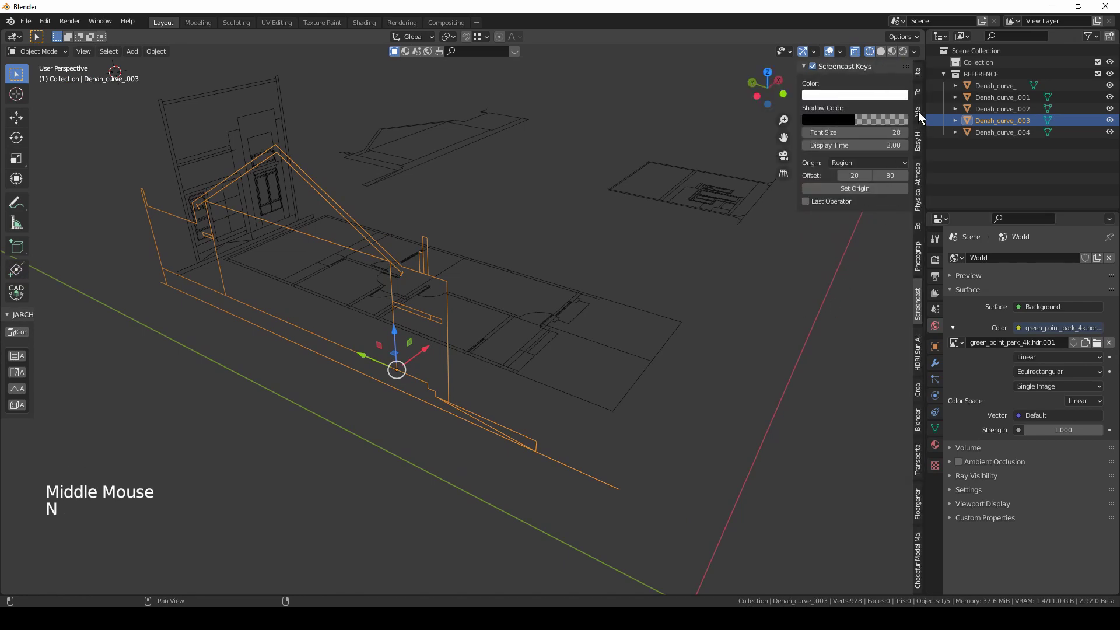
{"action": "left_click", "coordinate": [924, 228]}
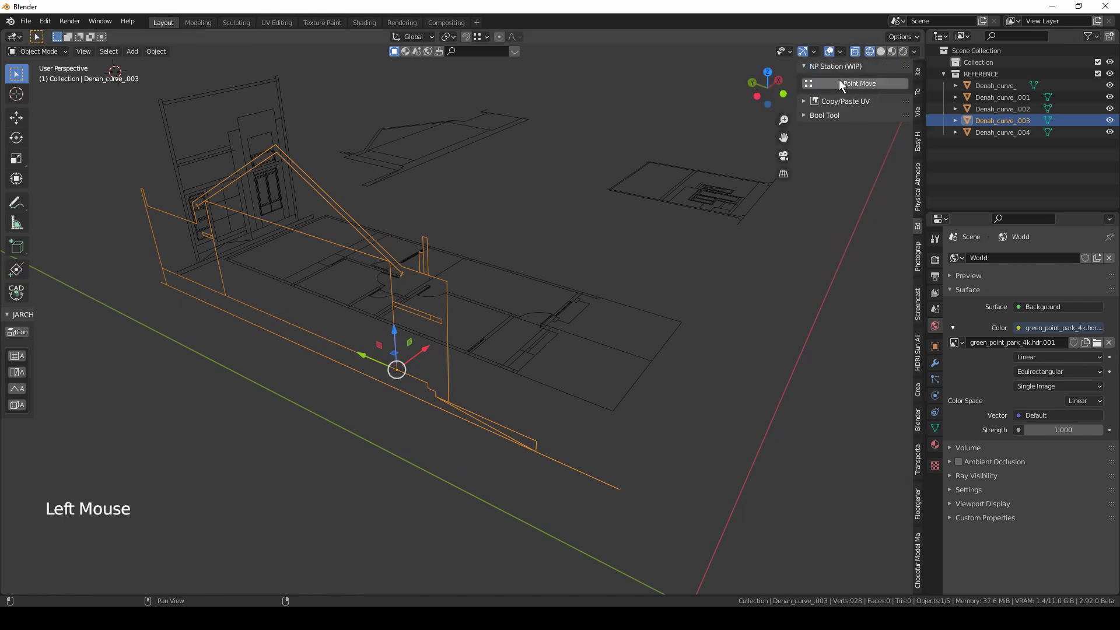
{"action": "left_click", "coordinate": [847, 85]}
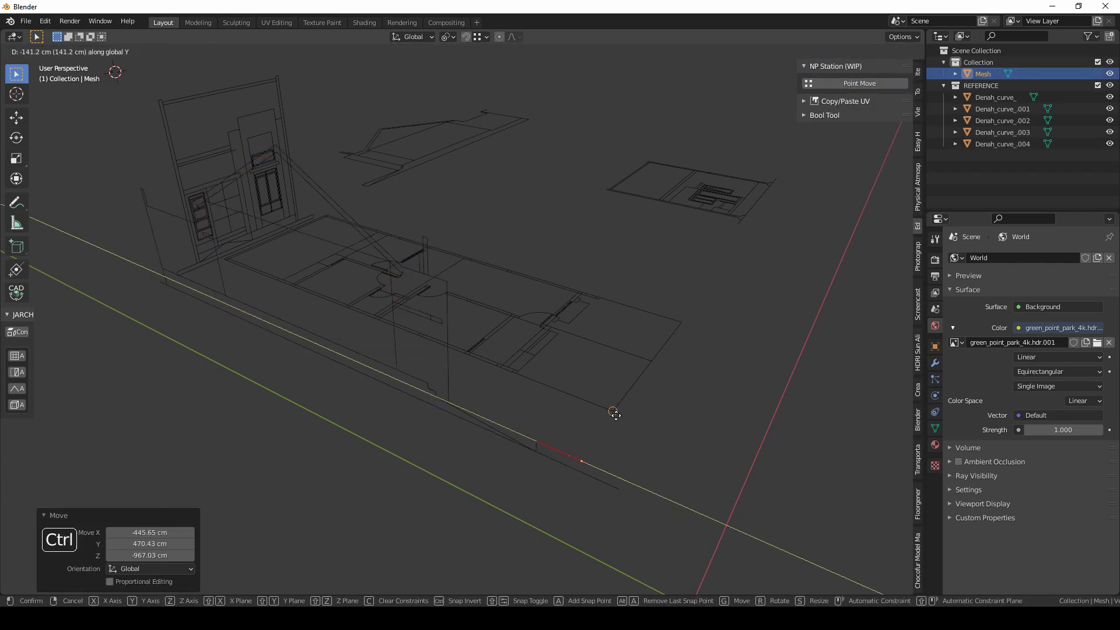
{"action": "left_click", "coordinate": [695, 431]}
{"action": "middle_click", "coordinate": [706, 421]}
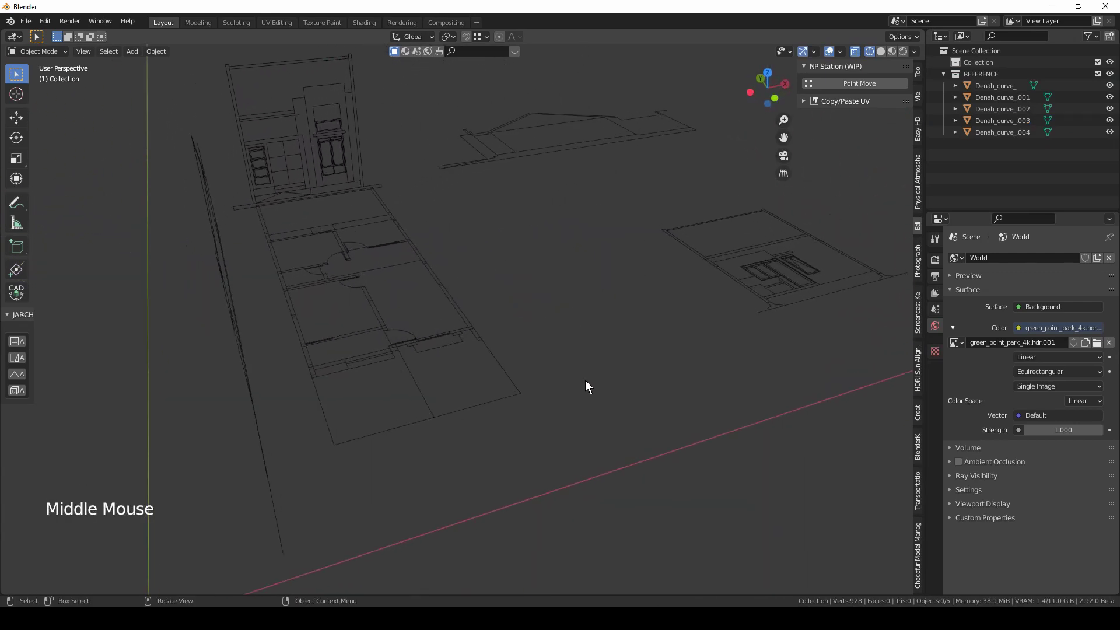
Orbit around the drawings and select the Denah_curve_.004 section drawing.
{"action": "left_click", "coordinate": [543, 157]}
{"action": "scroll", "scroll_direction": "down", "scroll_amount": 3}
{"action": "middle_click", "coordinate": [583, 239]}
{"action": "middle_click", "coordinate": [570, 277]}
{"action": "left_click", "coordinate": [499, 194]}
{"action": "left_click", "coordinate": [661, 295]}
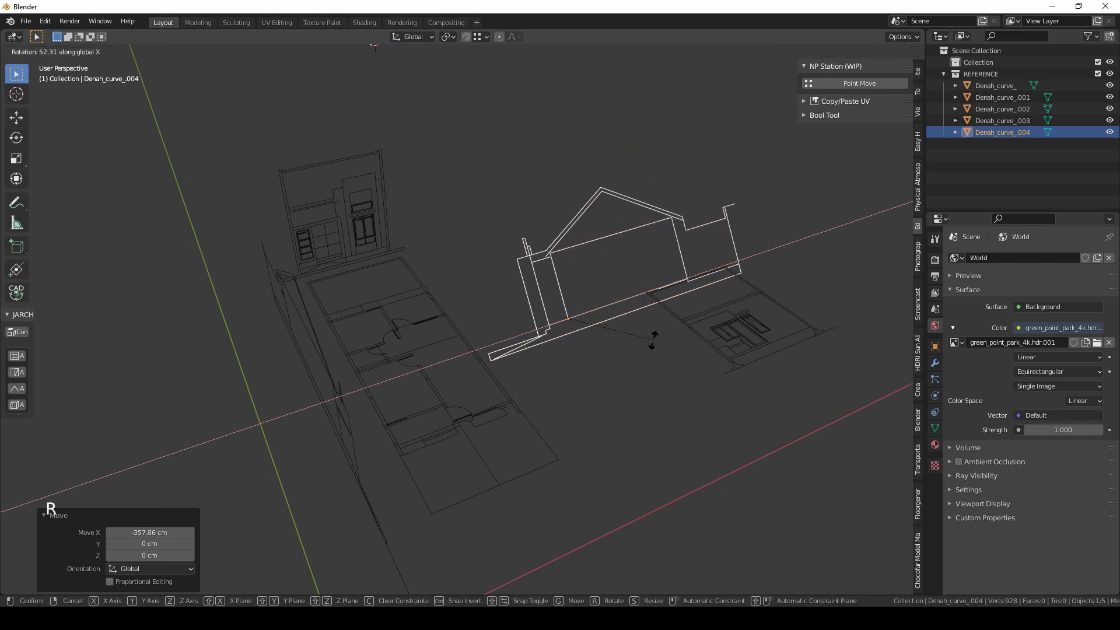
Rotate Denah_curve_.004 90° on X to stand it upright, then turn it about Z.
{"action": "key", "text": "r"}
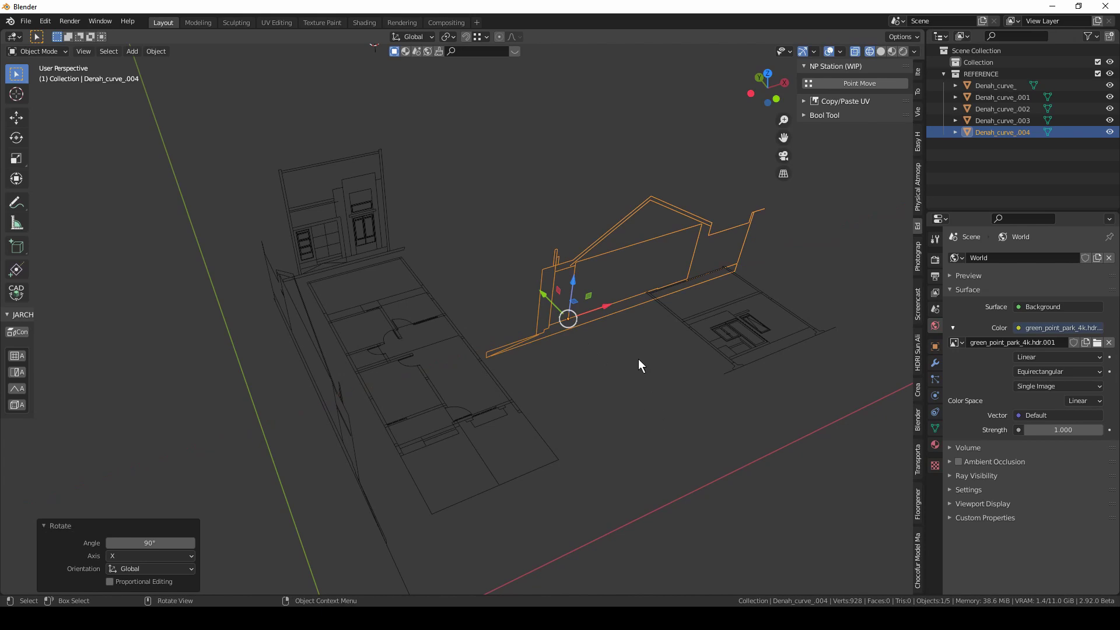
{"action": "key", "text": "r"}
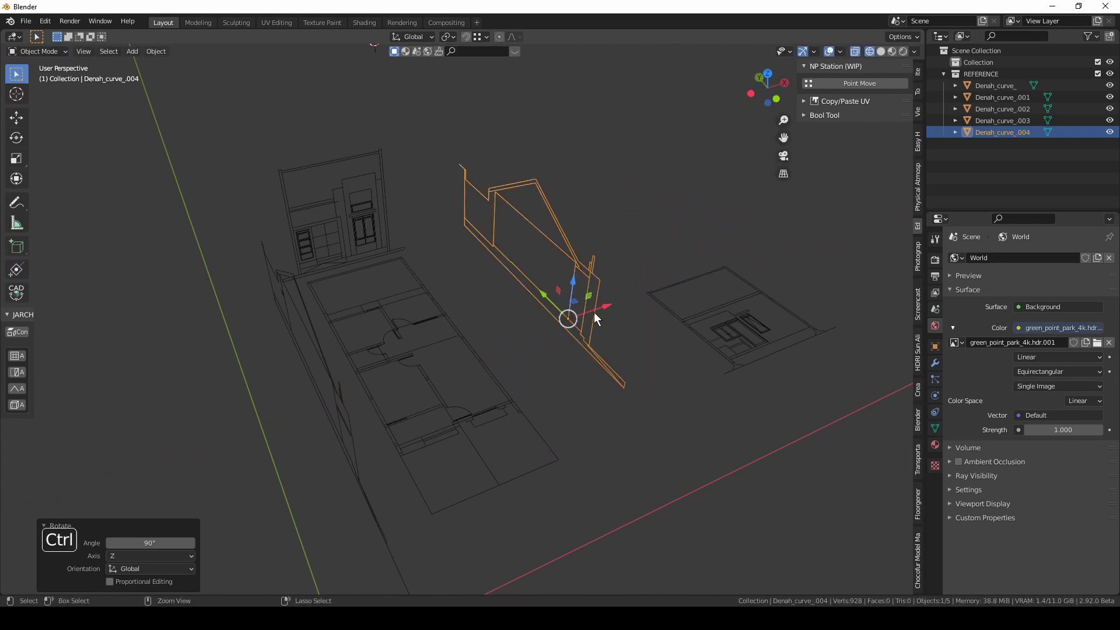
{"action": "middle_click", "coordinate": [619, 348]}
{"action": "scroll", "scroll_direction": "up", "scroll_amount": 3}
{"action": "left_click", "coordinate": [630, 284]}
{"action": "middle_click", "coordinate": [574, 311]}
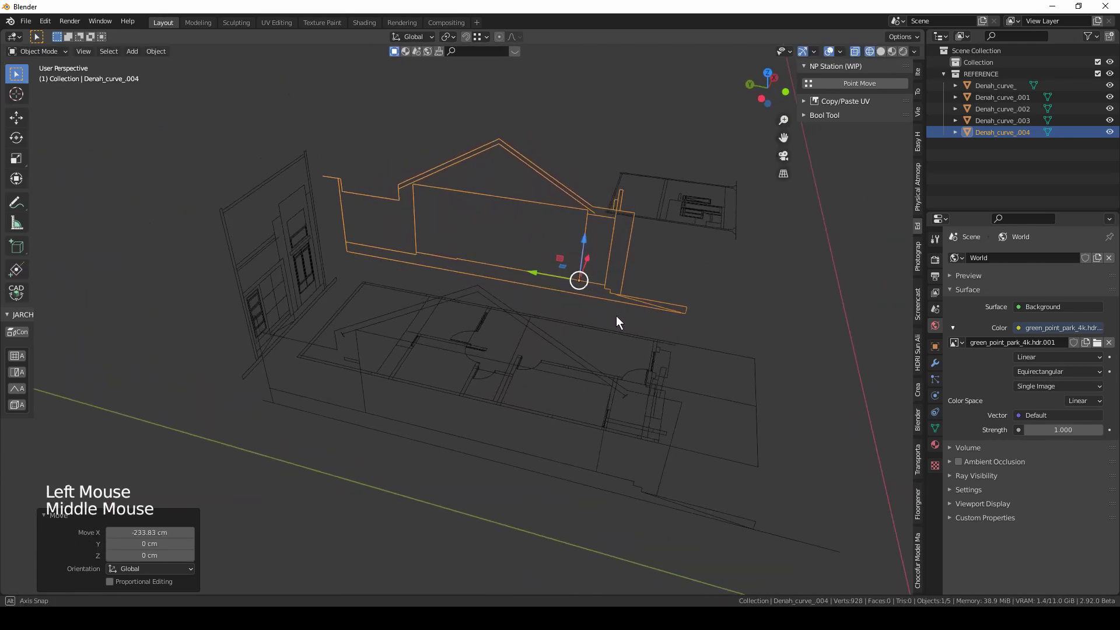
Snap the section against the plan's long side with Point Move and check it from side view.
{"action": "middle_click", "coordinate": [658, 351]}
{"action": "left_click", "coordinate": [854, 84]}
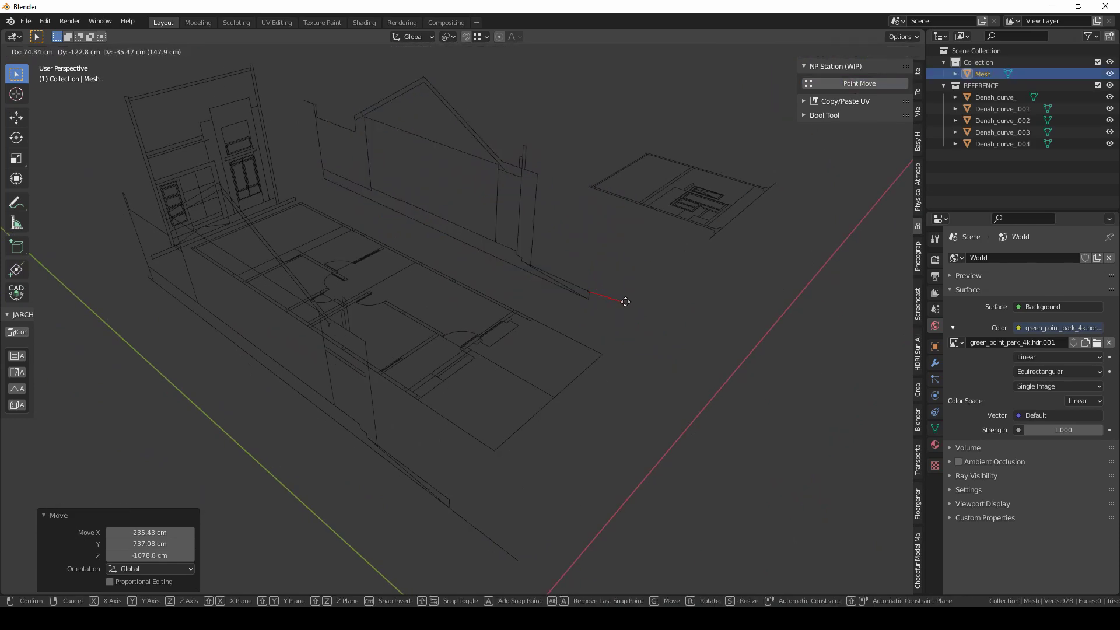
{"action": "left_click", "coordinate": [710, 368]}
{"action": "middle_click", "coordinate": [681, 364]}
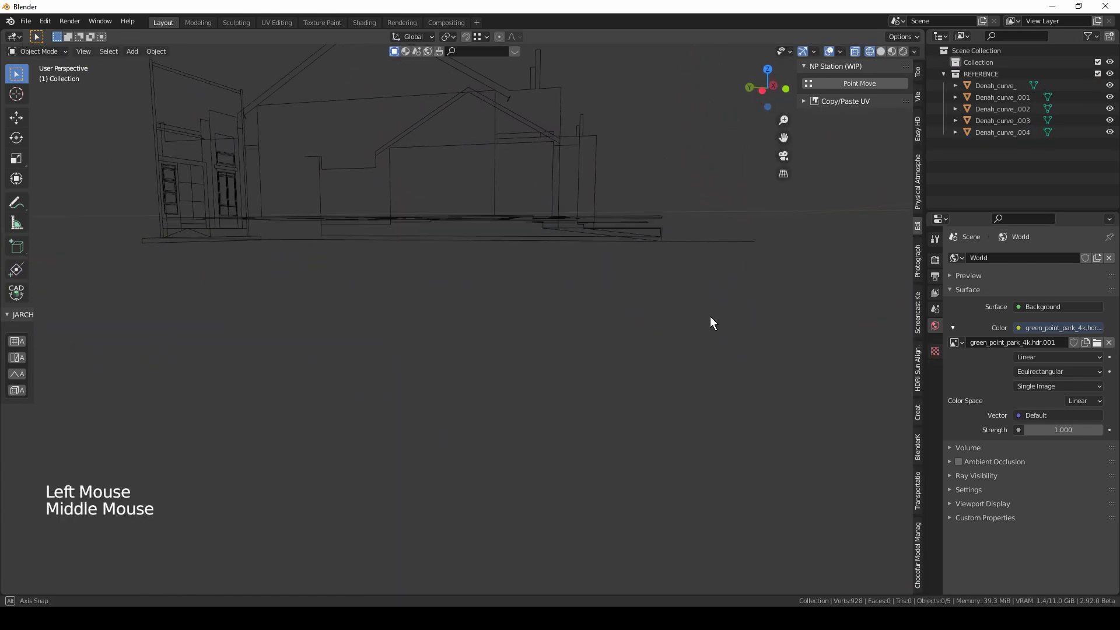
{"action": "key", "text": "KP_3"}
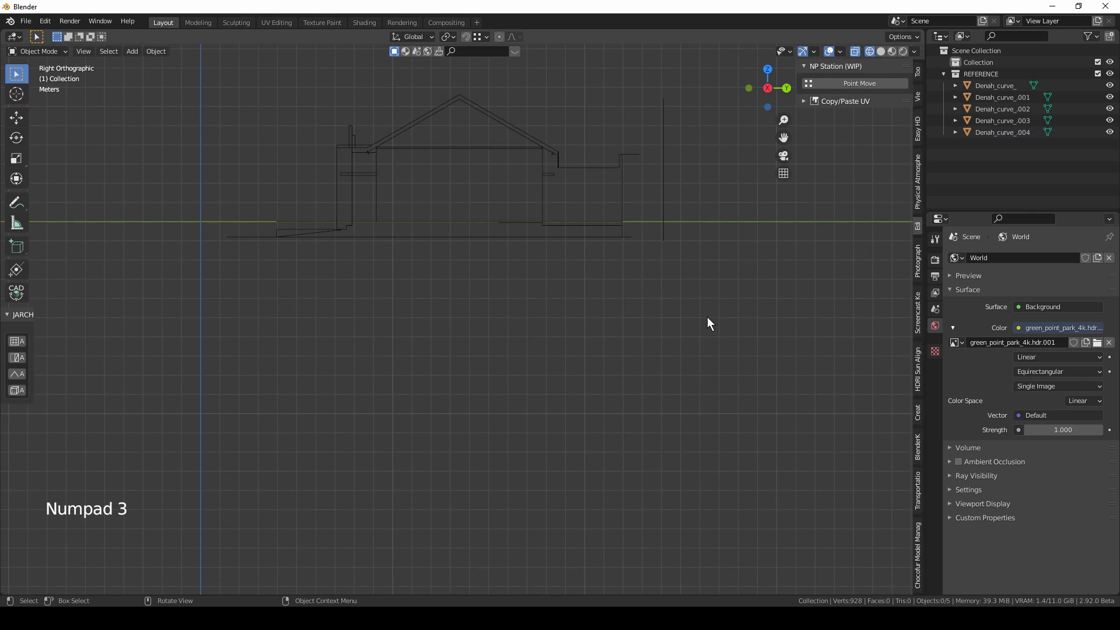
Return to perspective and select the Denah_curve_.001 elevation drawing.
{"action": "middle_click", "coordinate": [499, 318]}
{"action": "scroll", "scroll_direction": "down", "scroll_amount": 3}
{"action": "left_click", "coordinate": [689, 260]}
{"action": "middle_click", "coordinate": [629, 274]}
{"action": "middle_click", "coordinate": [671, 265]}
Rotate the front elevation 90° about X so it stands upright.
{"action": "key", "text": "r"}
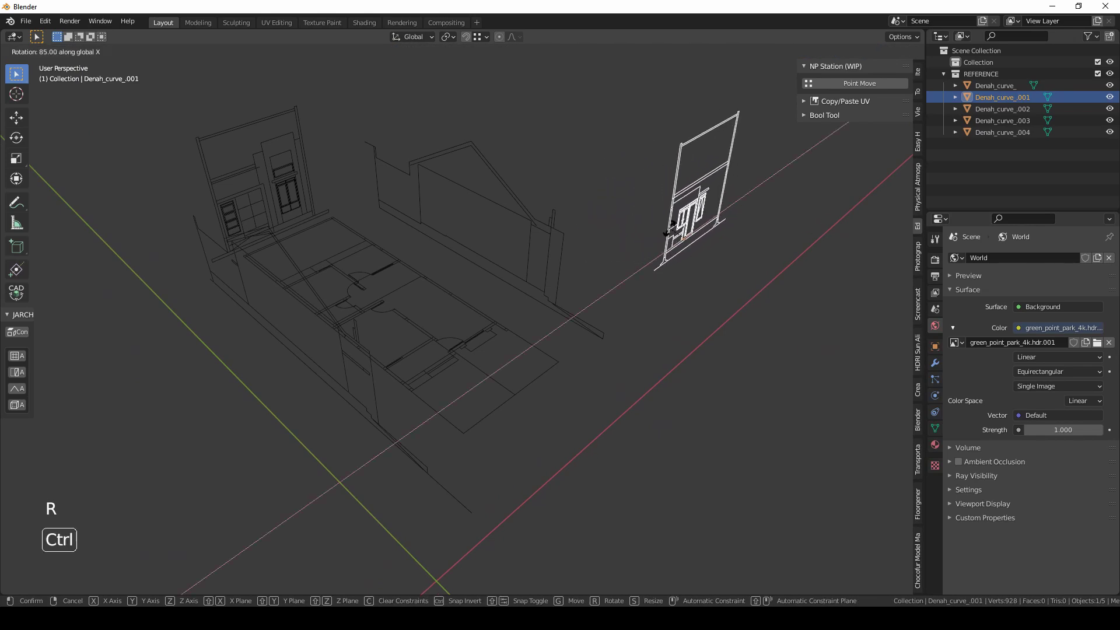
{"action": "left_click", "coordinate": [707, 228]}
{"action": "middle_click", "coordinate": [613, 281]}
{"action": "left_click", "coordinate": [552, 300]}
{"action": "middle_click", "coordinate": [342, 161]}
{"action": "middle_click", "coordinate": [493, 291]}
{"action": "scroll", "scroll_direction": "up", "scroll_amount": 3}
{"action": "middle_click", "coordinate": [463, 289]}
{"action": "scroll", "scroll_direction": "up", "scroll_amount": 3}
{"action": "middle_click", "coordinate": [616, 249]}
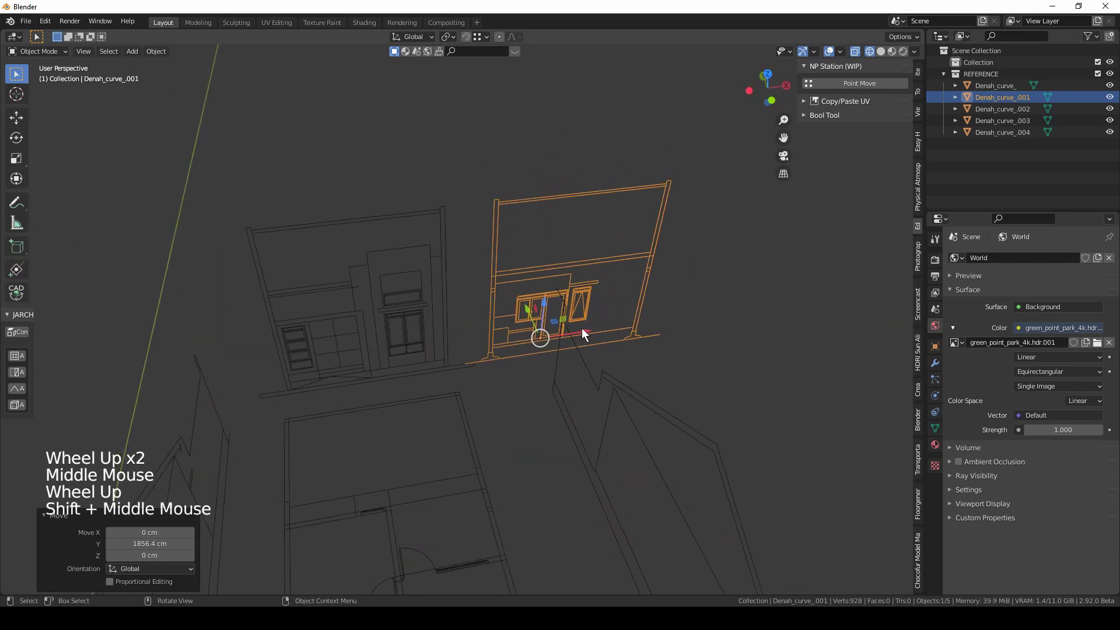
Snap the upright elevation by its top corner onto the plan's edge corner.
{"action": "left_click", "coordinate": [585, 335]}
{"action": "left_click", "coordinate": [880, 86]}
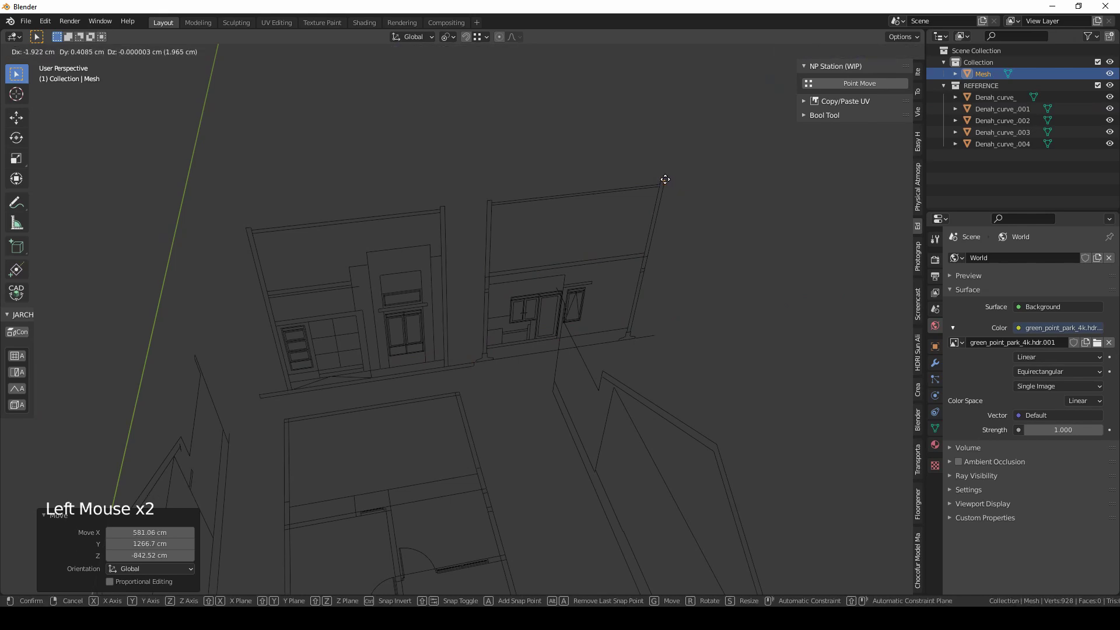
{"action": "middle_click", "coordinate": [517, 181]}
{"action": "left_click", "coordinate": [334, 390]}
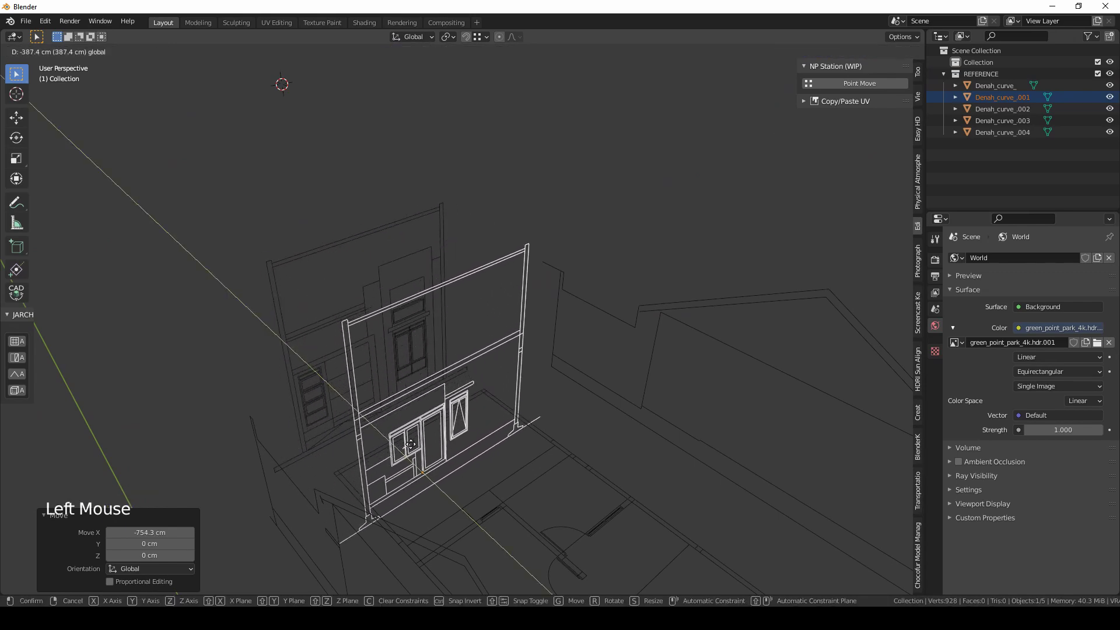
{"action": "middle_click", "coordinate": [487, 466]}
{"action": "scroll", "scroll_direction": "up", "scroll_amount": 3}
{"action": "middle_click", "coordinate": [533, 421]}
{"action": "middle_click", "coordinate": [461, 451]}
Rotate the elevation 180° about Z so it faces outward.
{"action": "key", "text": "r"}
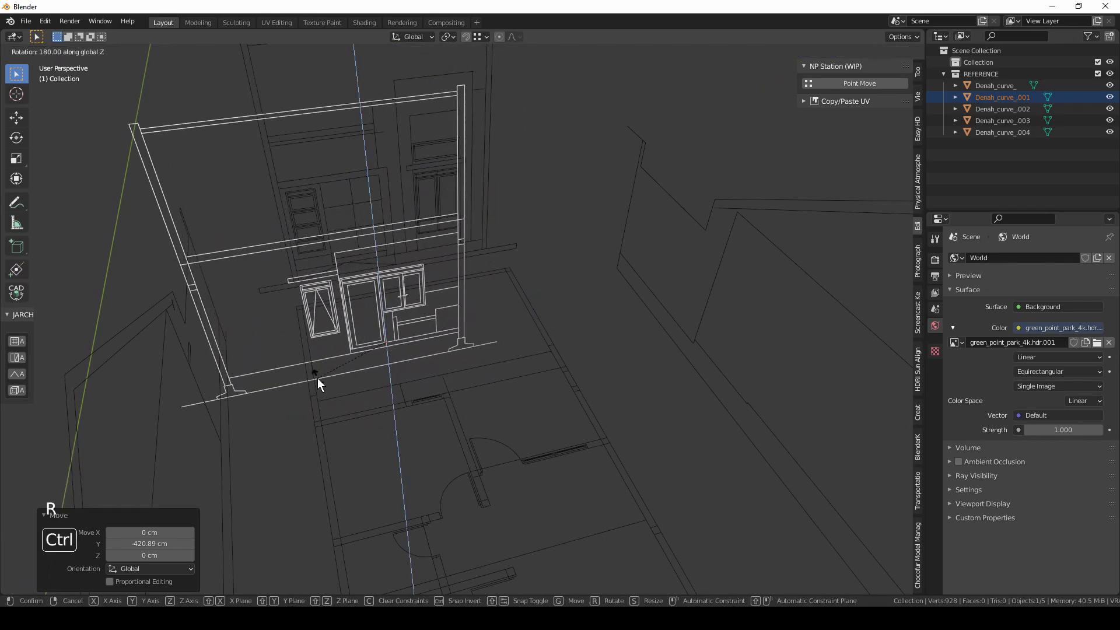
{"action": "middle_click", "coordinate": [449, 310]}
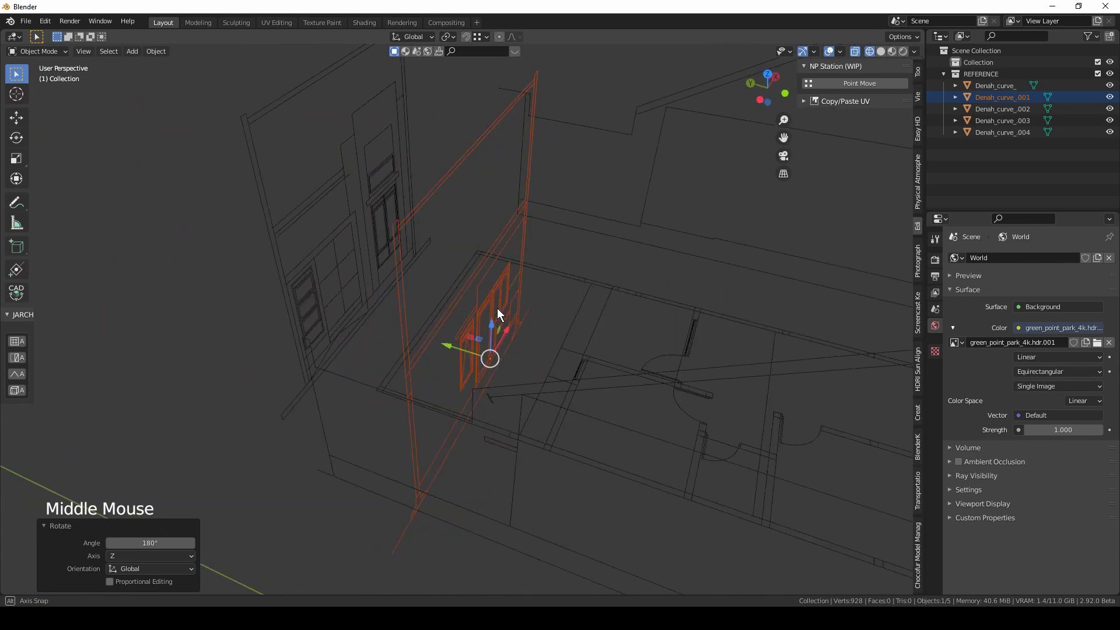
{"action": "scroll", "scroll_direction": "down", "scroll_amount": 3}
{"action": "middle_click", "coordinate": [434, 306]}
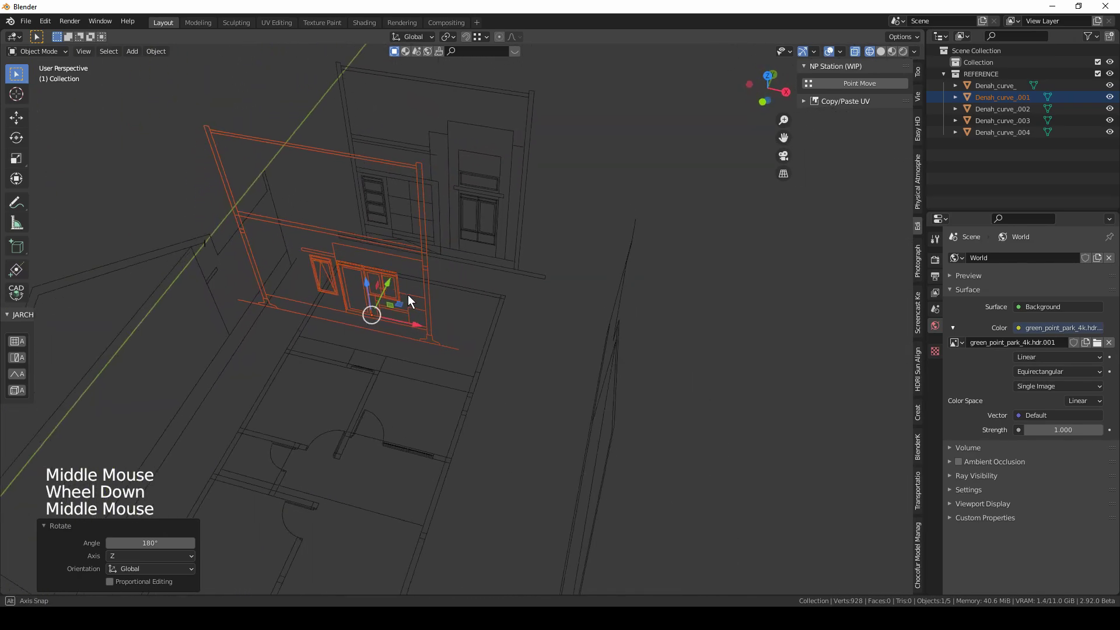
{"action": "middle_click", "coordinate": [416, 234]}
Slide the elevation 200 cm along X to the plan's end, then select the end elevation Denah_curve_.
{"action": "left_click", "coordinate": [876, 88]}
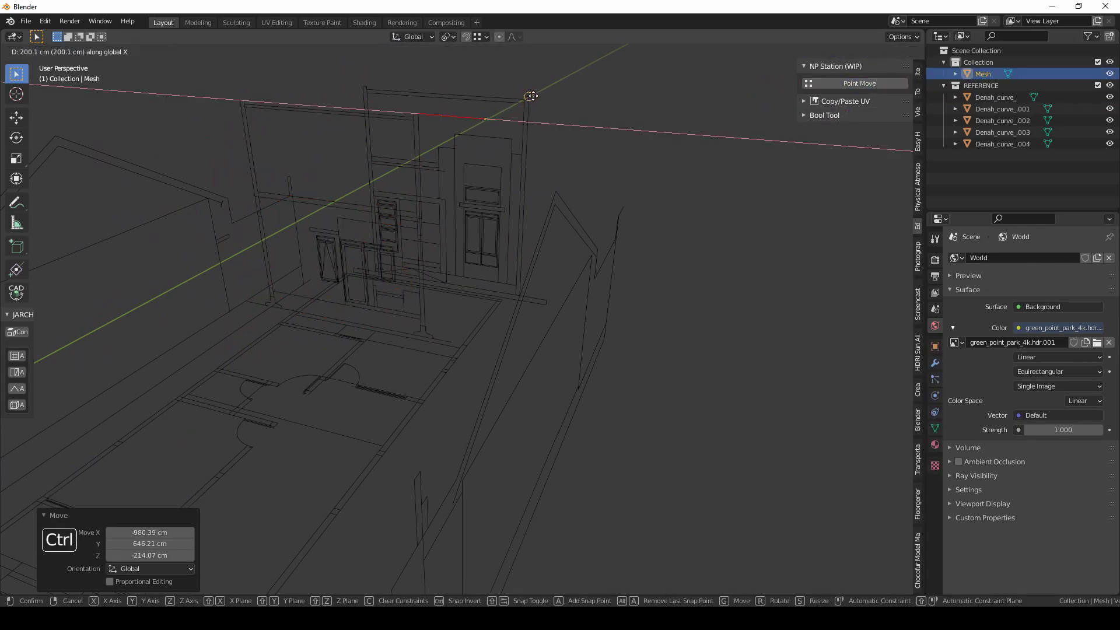
{"action": "middle_click", "coordinate": [609, 133]}
{"action": "left_click", "coordinate": [623, 137]}
{"action": "left_click", "coordinate": [496, 128]}
{"action": "middle_click", "coordinate": [533, 172]}
{"action": "left_click", "coordinate": [474, 317]}
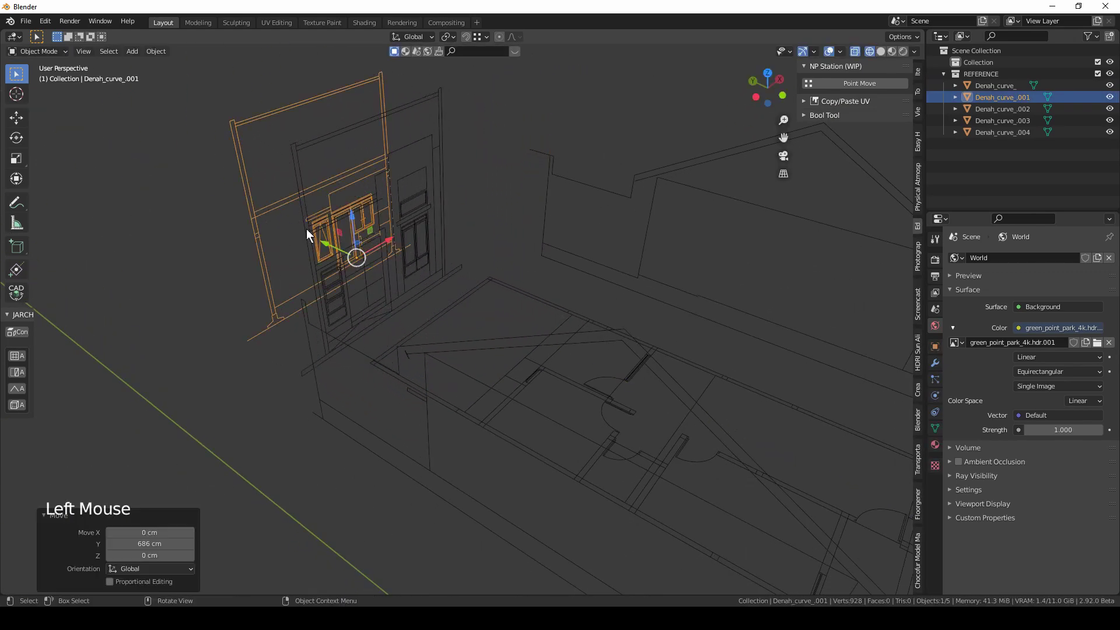
{"action": "left_click", "coordinate": [297, 163]}
{"action": "scroll", "scroll_direction": "down", "scroll_amount": 3}
{"action": "left_click", "coordinate": [399, 308]}
Move Denah_curve_001 toward the opposite end of the plan.
{"action": "scroll", "scroll_direction": "down", "scroll_amount": 3}
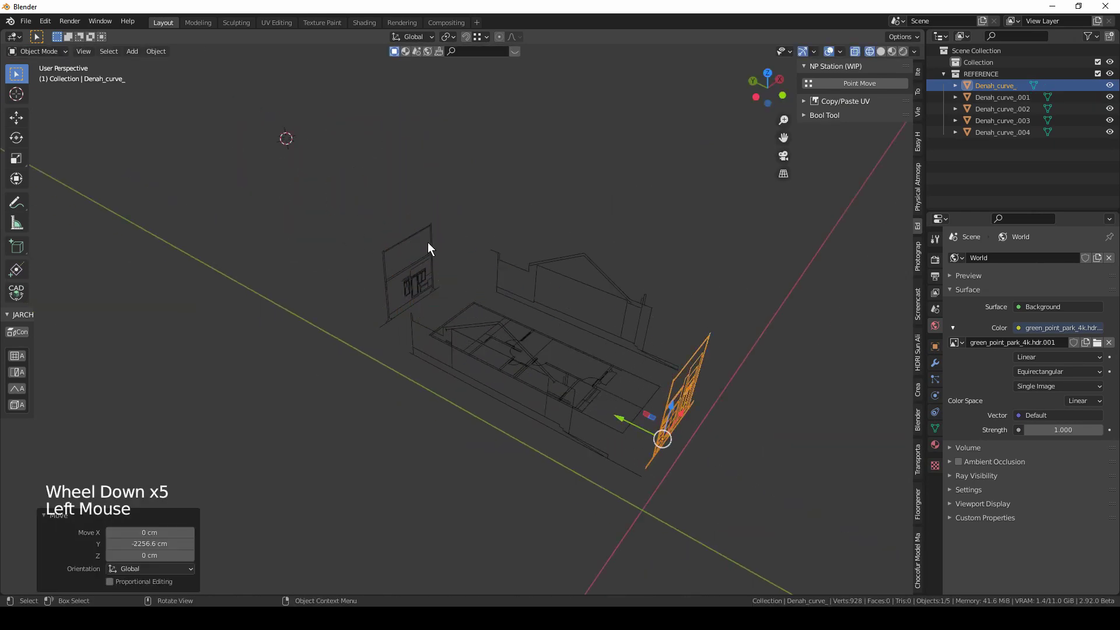
{"action": "left_click", "coordinate": [435, 244]}
{"action": "left_click", "coordinate": [397, 283]}
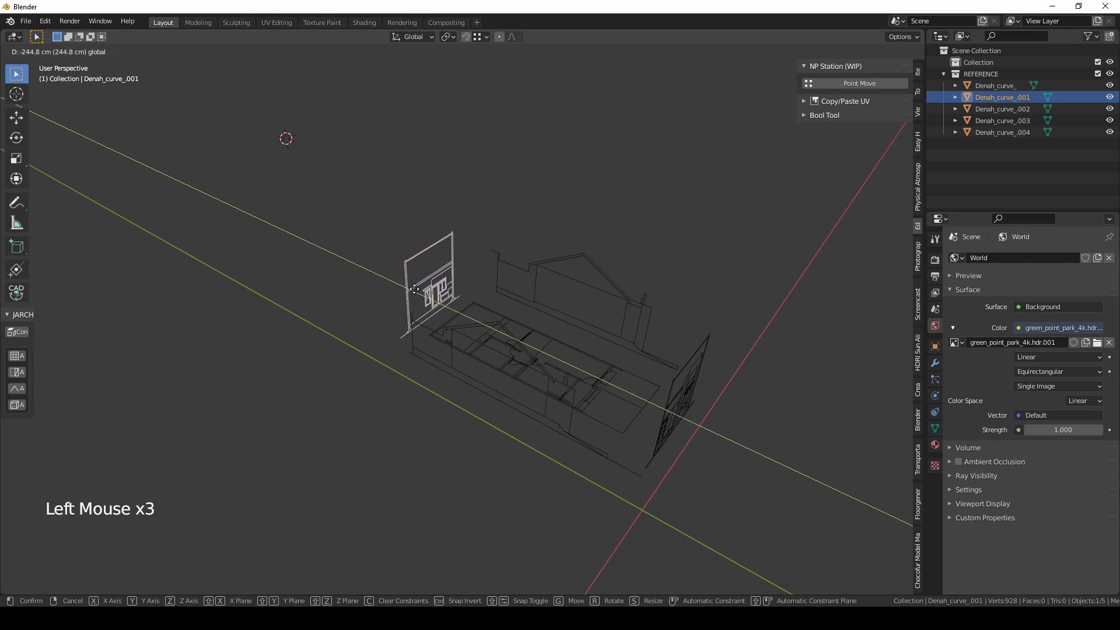
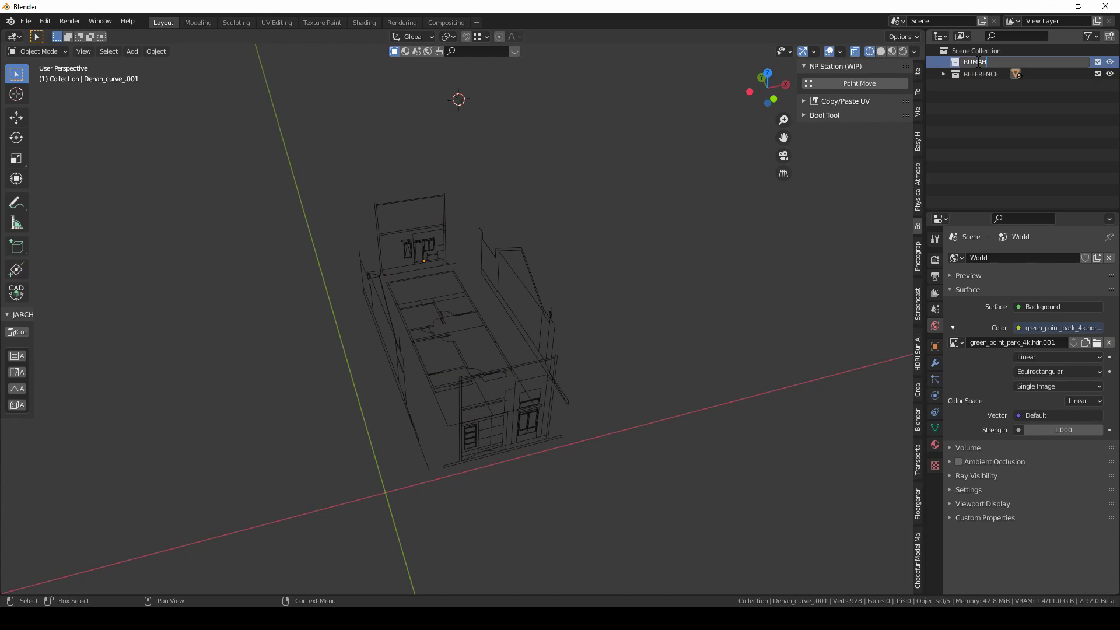
Confirm the collection name RUMAH and inspect the assembled layout.
{"action": "left_click", "coordinate": [976, 68]}
{"action": "left_click", "coordinate": [587, 240]}
{"action": "middle_click", "coordinate": [679, 317]}
{"action": "scroll", "scroll_direction": "up", "scroll_amount": 3}
{"action": "middle_click", "coordinate": [676, 301]}
{"action": "middle_click", "coordinate": [640, 316]}
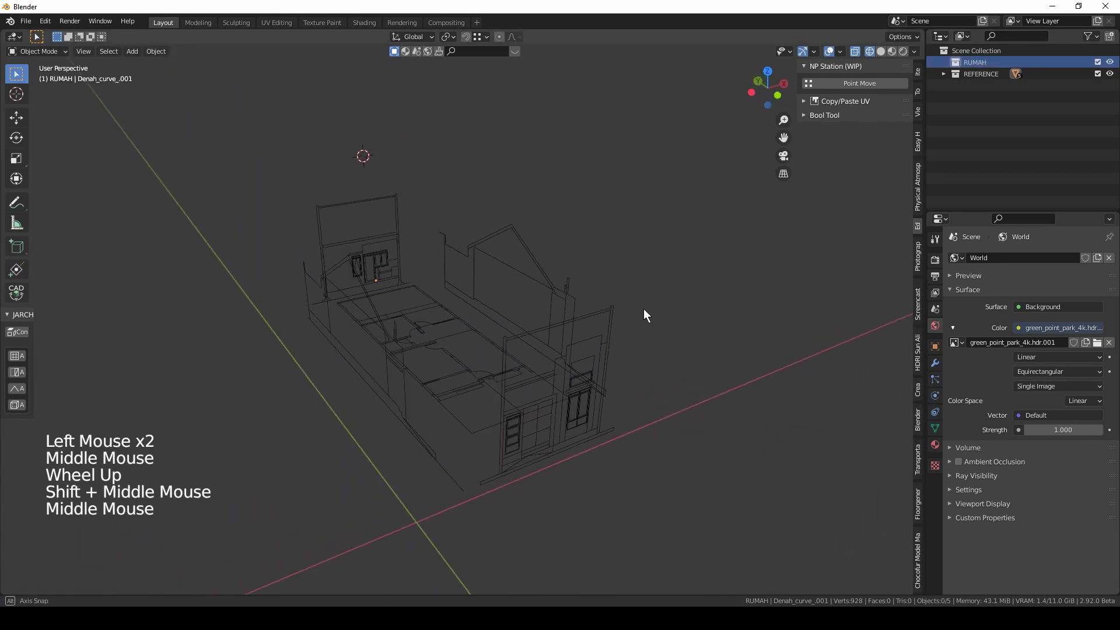
{"action": "middle_click", "coordinate": [649, 310]}
Save the project as RUMAH.blend.
{"action": "key", "text": "ctrl+s"}
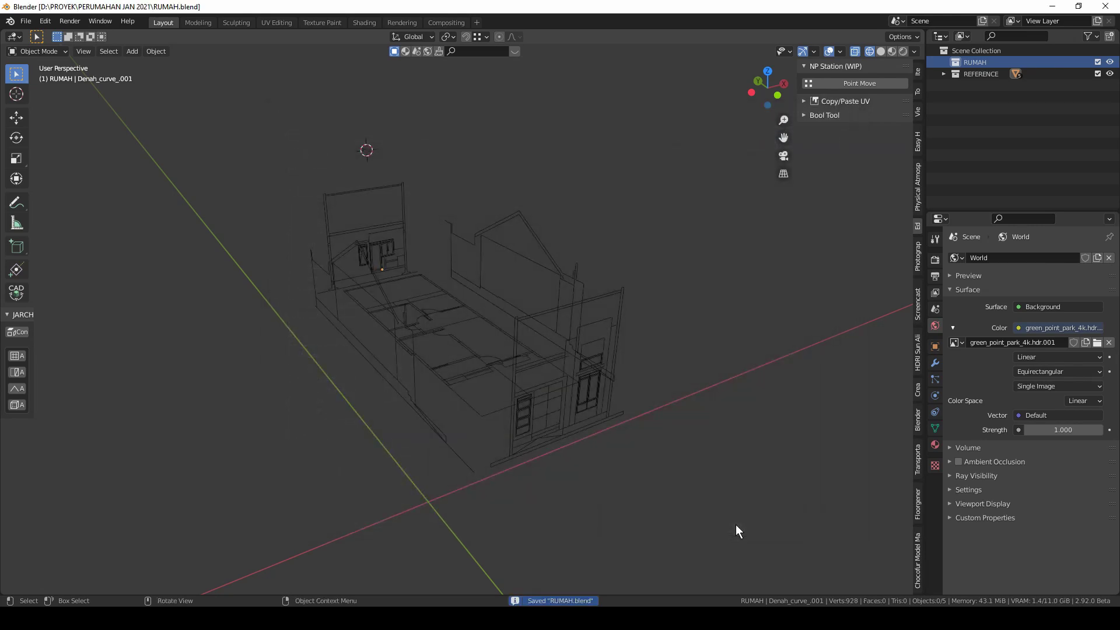
{"action": "middle_click", "coordinate": [725, 450]}
{"action": "key", "text": "ctrl+s"}
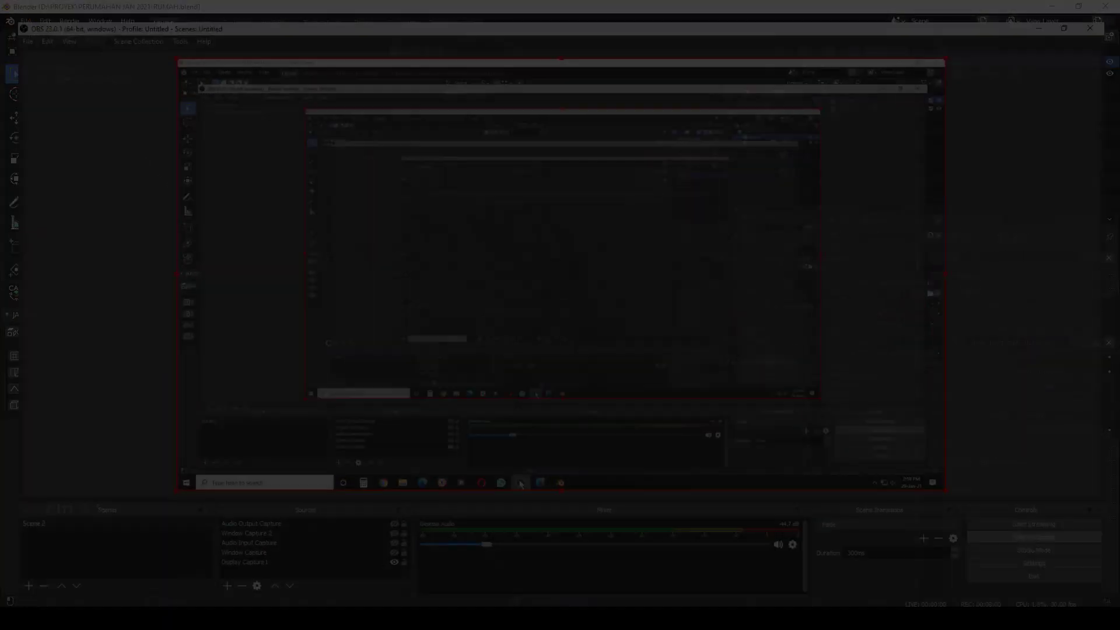